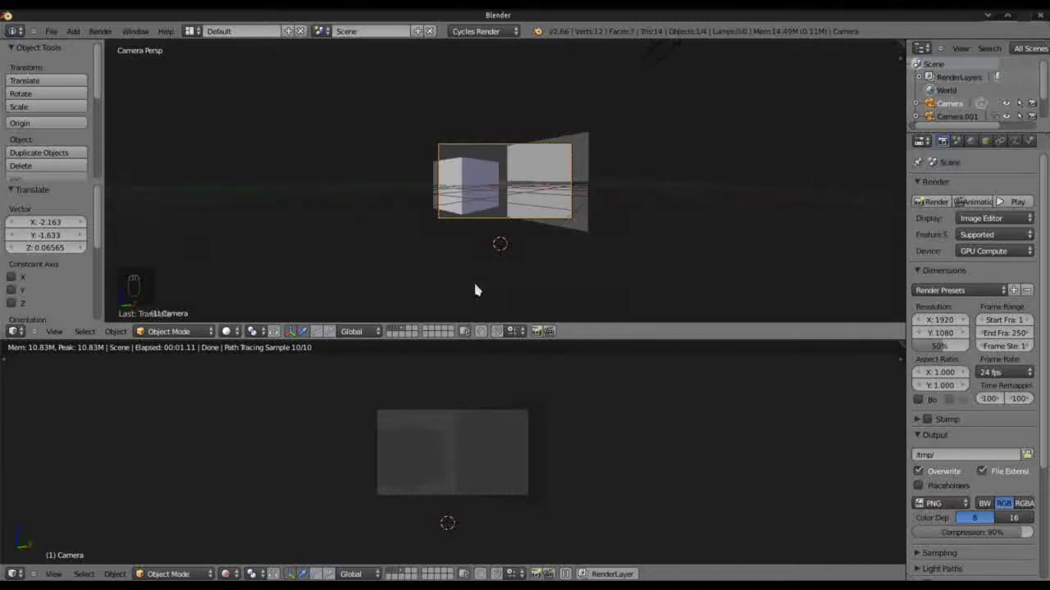
# Orbit around the cube and screen and check the framing through the scene camera.
pyautogui.middleClick(336, 230)
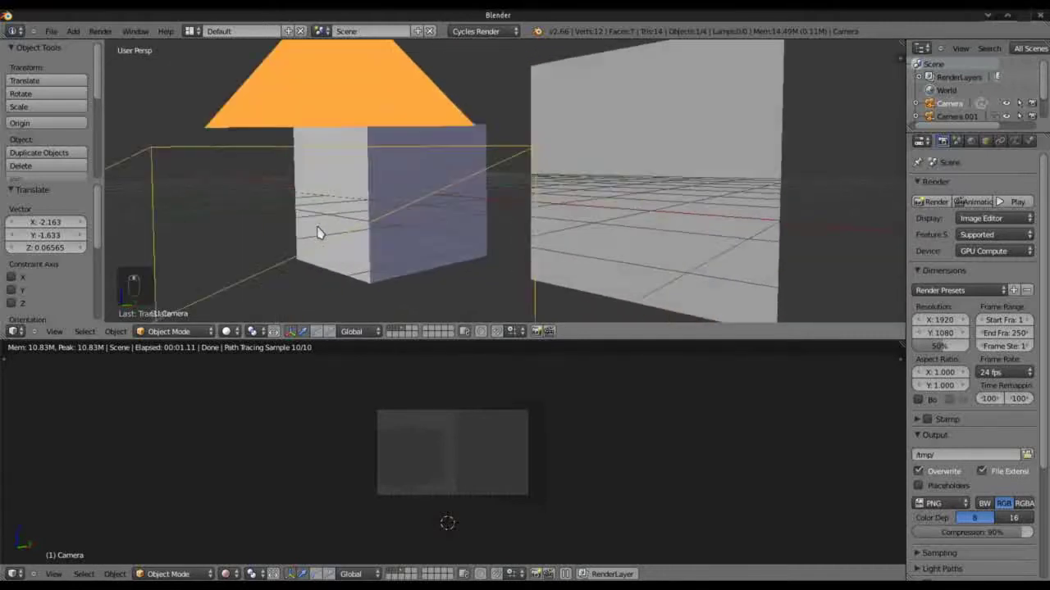
pyautogui.press('KP_0')
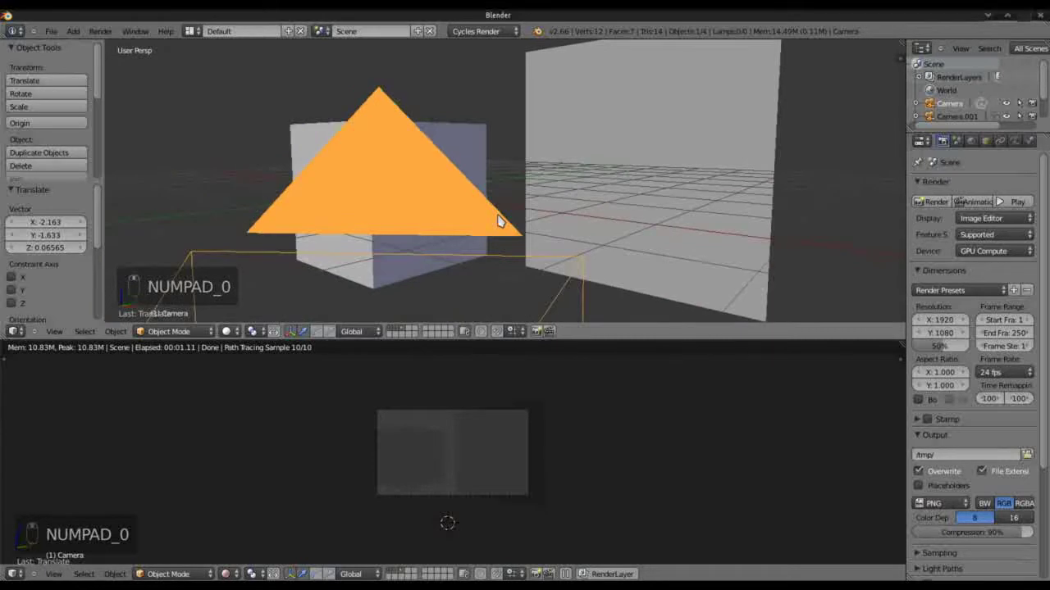
pyautogui.press('KP_0')
pyautogui.press('KP_0')
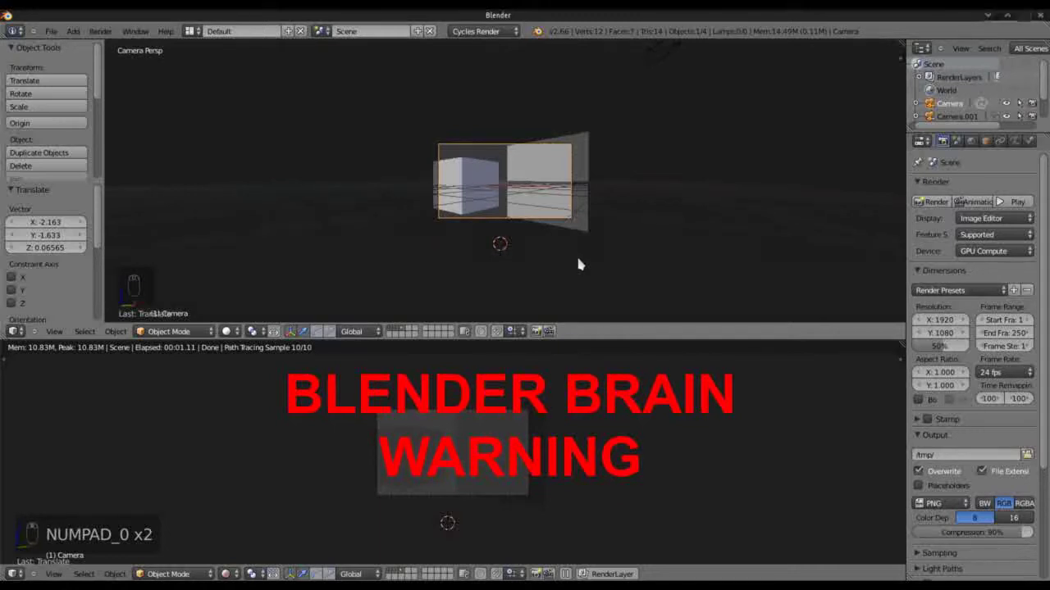
pyautogui.middleClick(669, 214)
pyautogui.moveTo(646, 214); pyautogui.dragTo(345, 255)
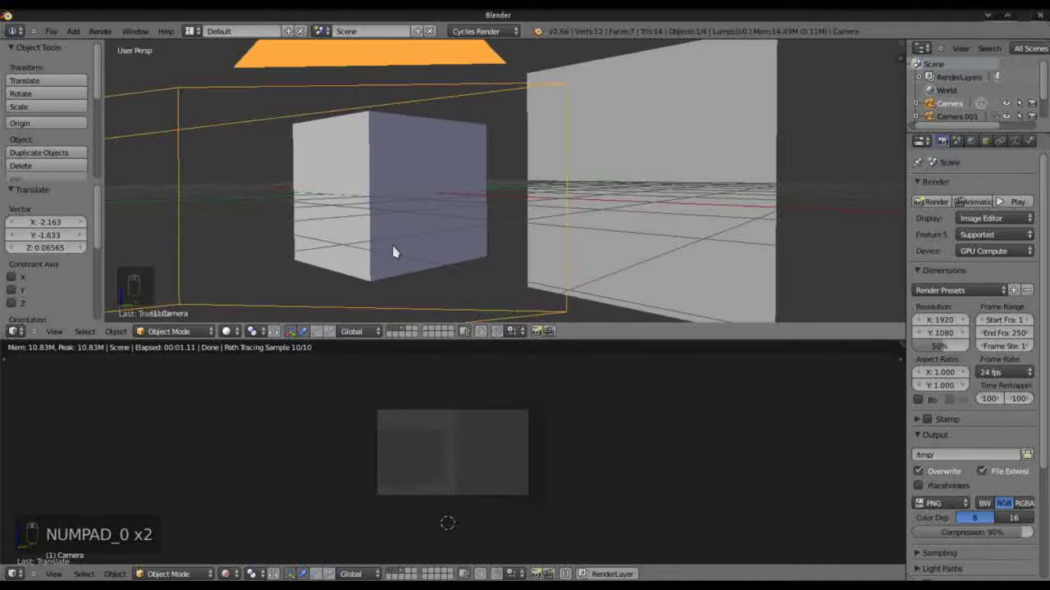
pyautogui.press('KP_0')
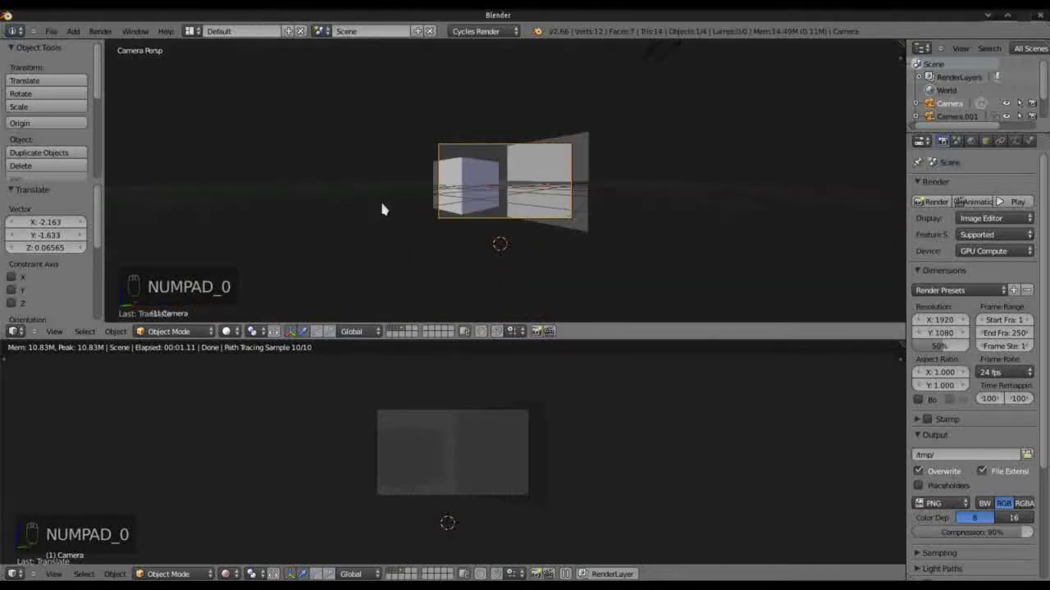
pyautogui.press('Escape')
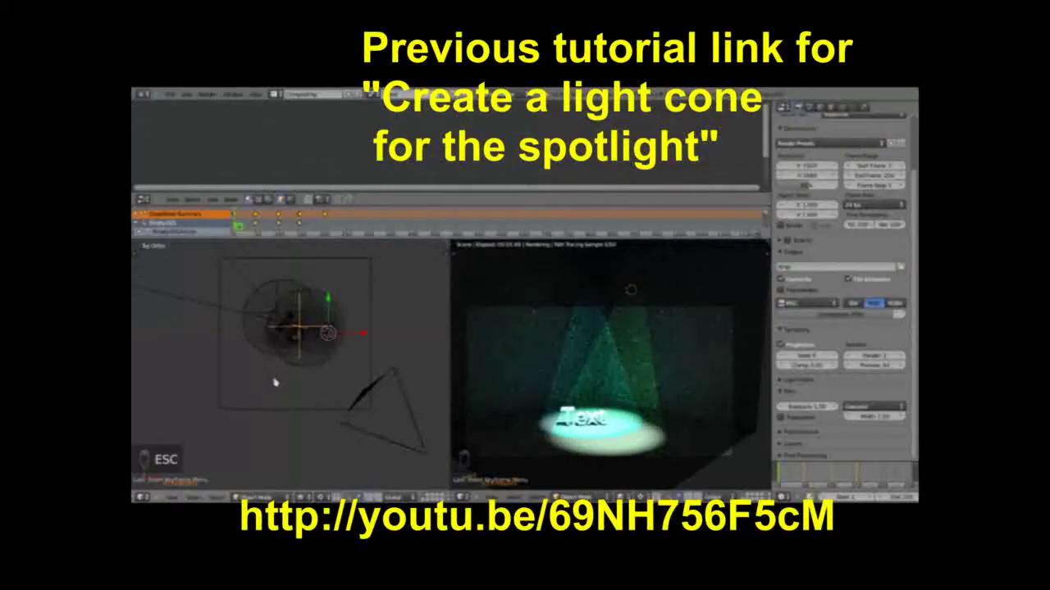
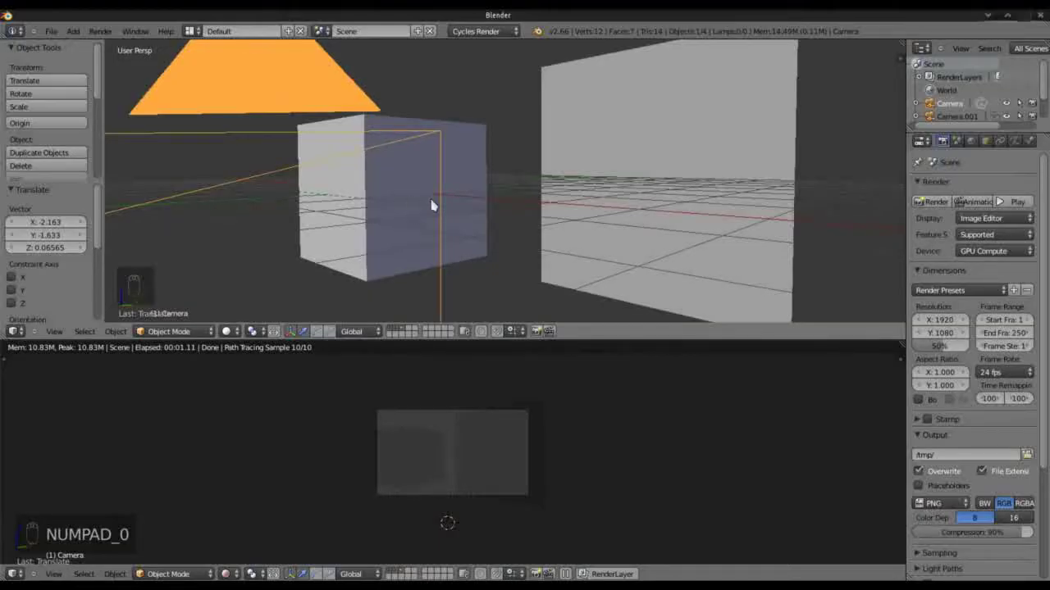
pyautogui.moveTo(476, 197); pyautogui.dragTo(388, 201)
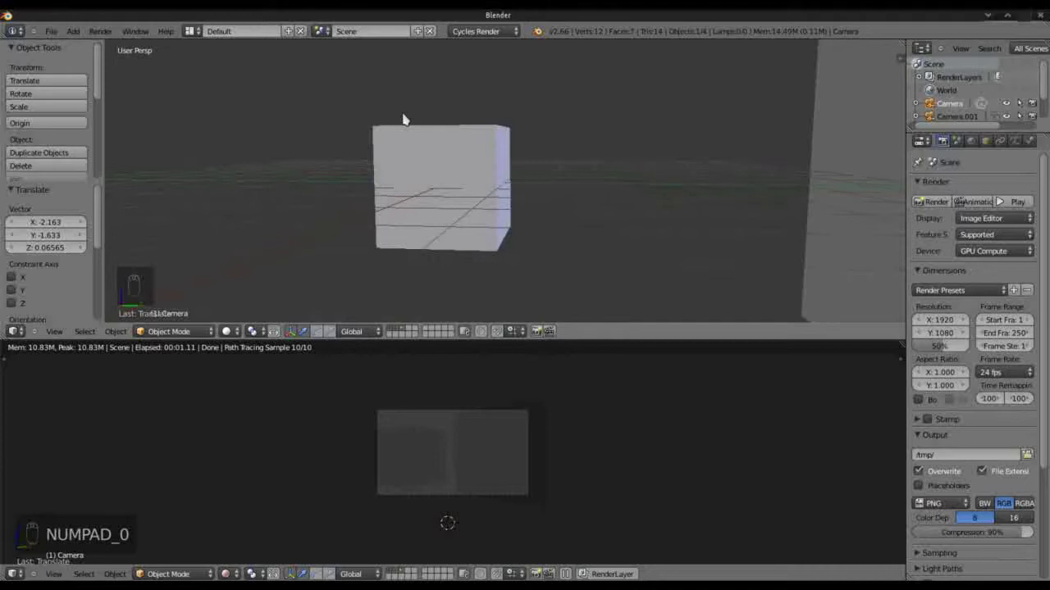
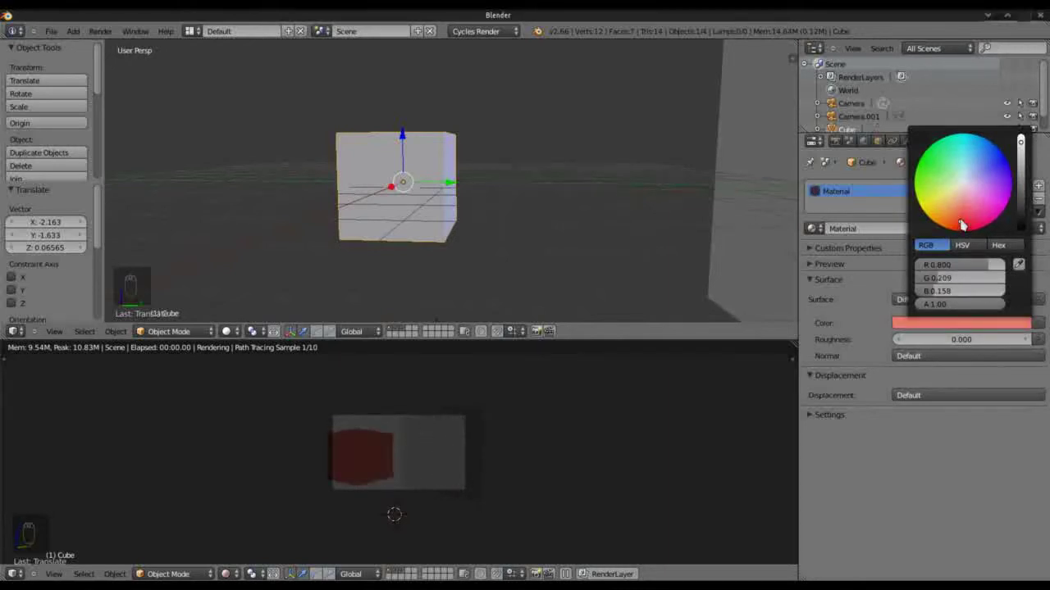
# Set the cube's diffuse colour to red, then give the screen plane's Material.001 a white colour.
pyautogui.moveTo(428, 264); pyautogui.dragTo(405, 229)
pyautogui.moveTo(404, 229); pyautogui.dragTo(652, 110)
pyautogui.moveTo(652, 110); pyautogui.dragTo(928, 311)
pyautogui.rightClick(898, 233)
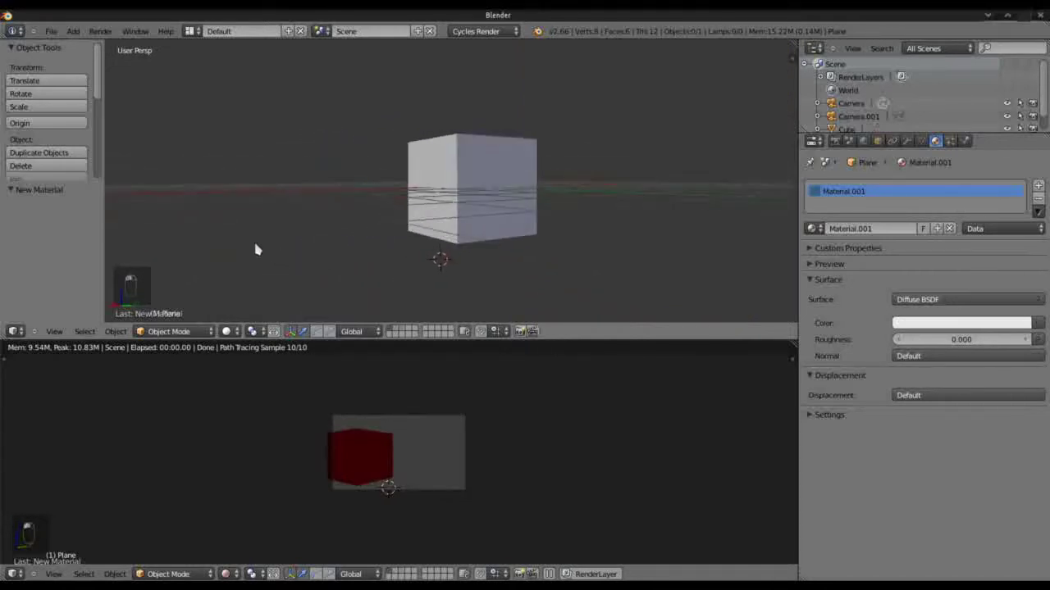
pyautogui.moveTo(517, 143); pyautogui.dragTo(502, 180)
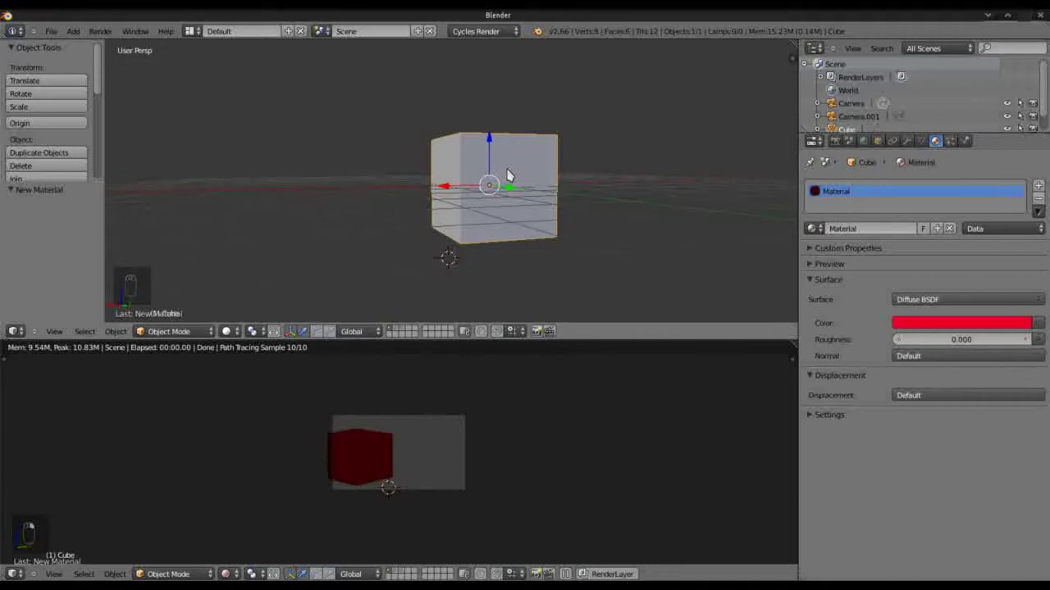
# In Edit Mode, loop-cut the cube face into a grid and scale the isolated centre face for the aperture.
pyautogui.press('w')
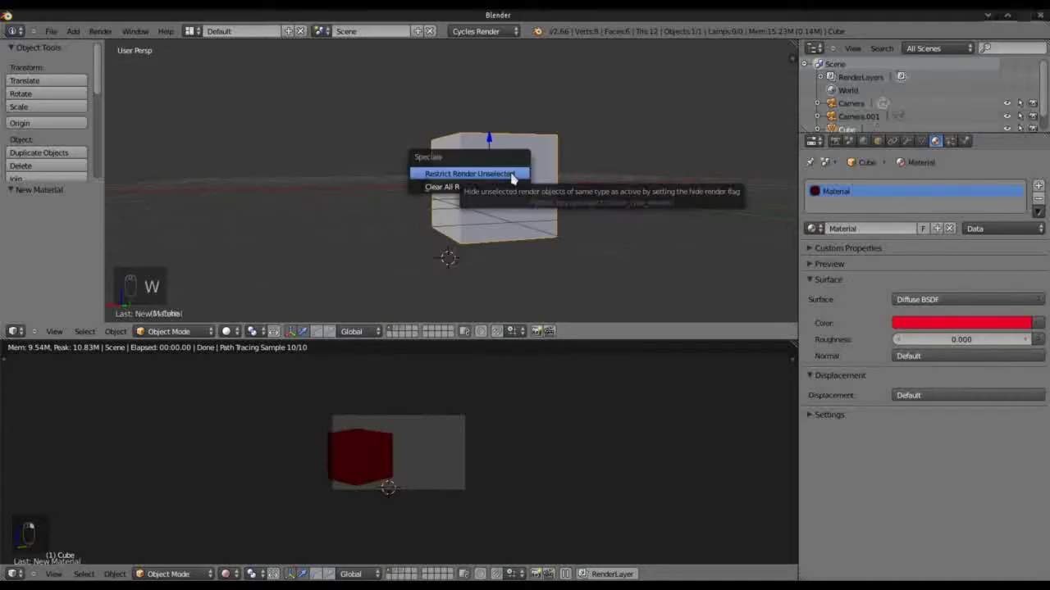
pyautogui.press('Tab')
pyautogui.press('w')
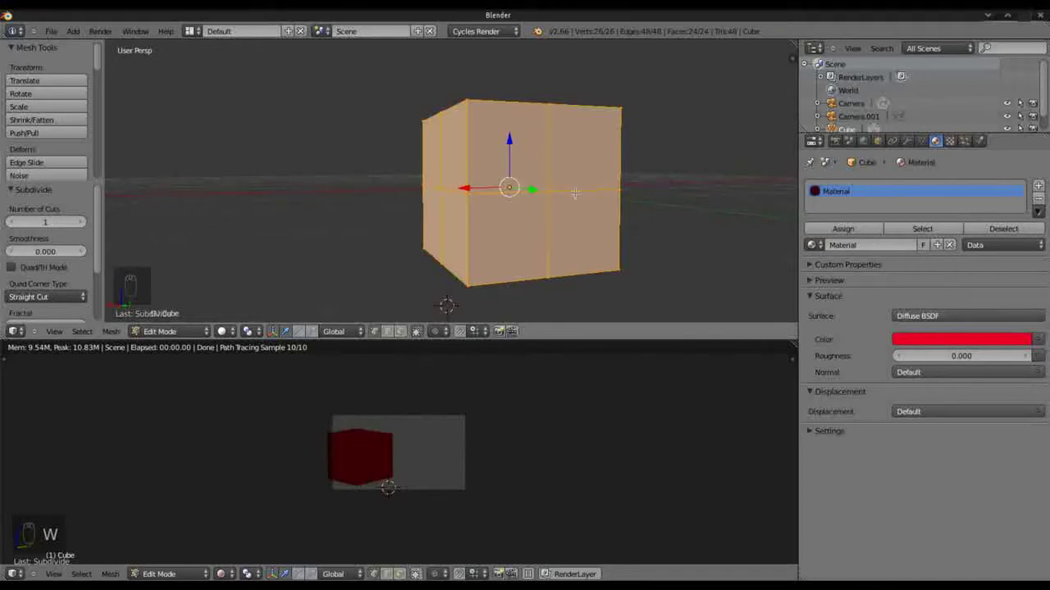
pyautogui.press('ctrl+z')
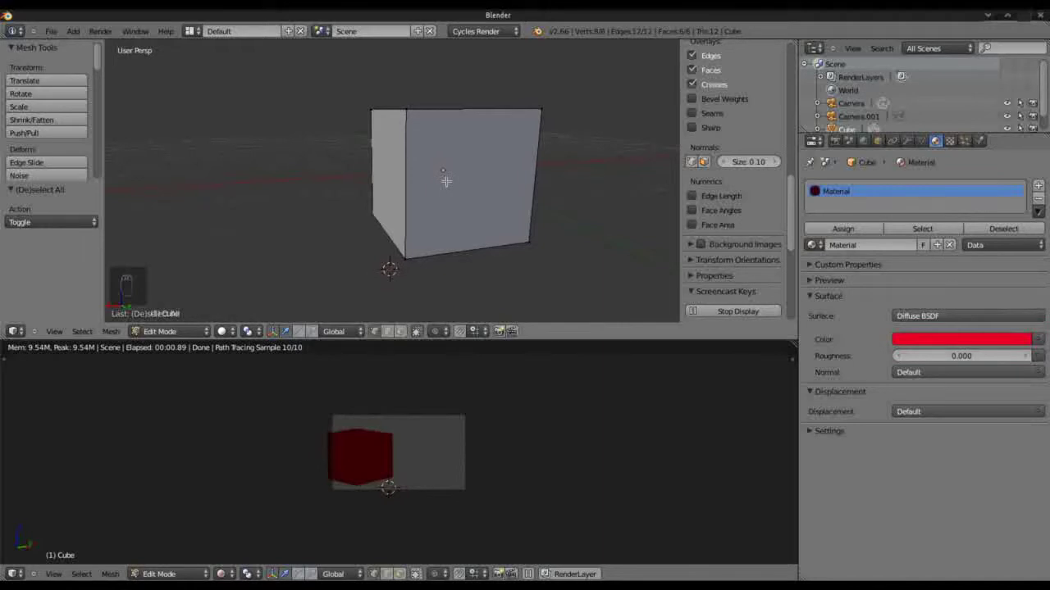
pyautogui.press('ctrl+r')
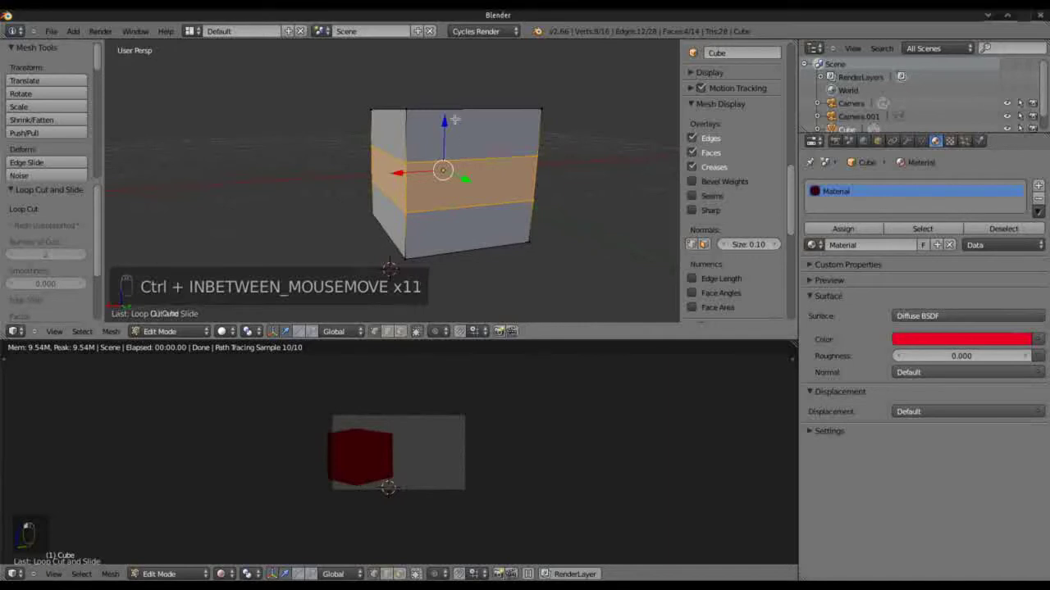
pyautogui.press('ctrl+r')
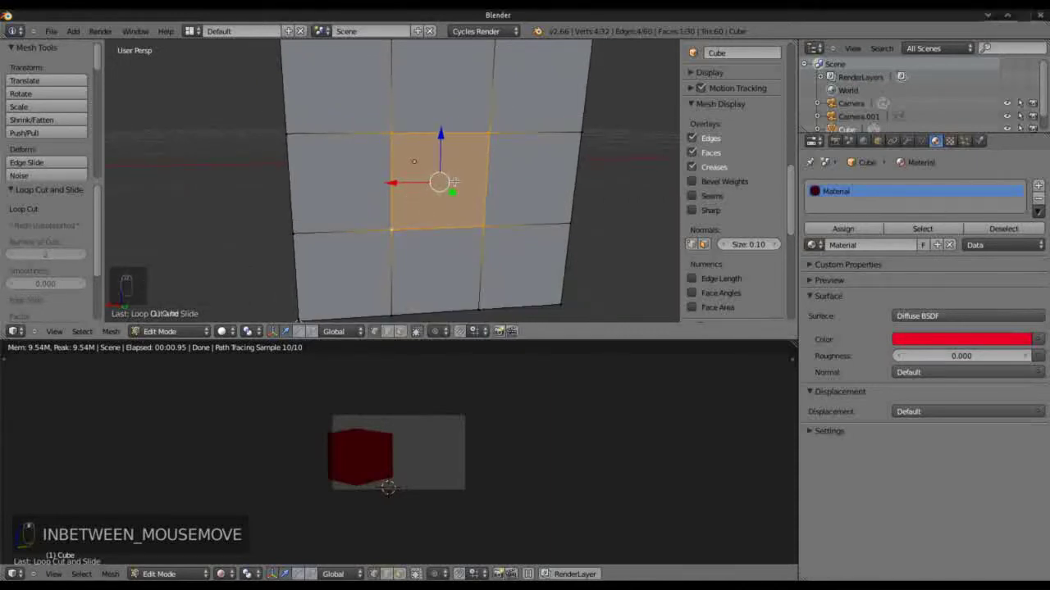
pyautogui.press('s')
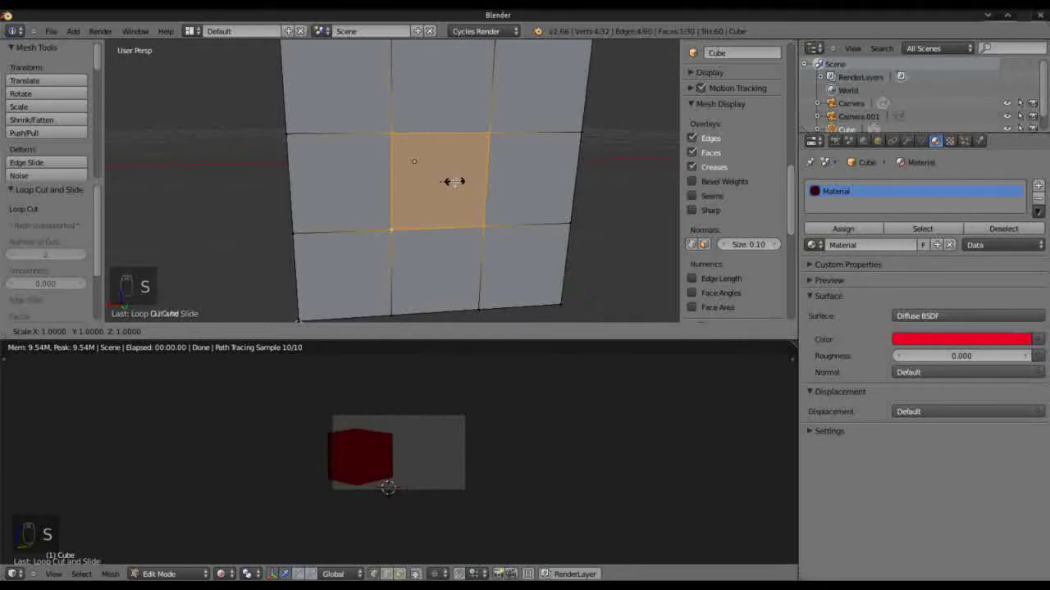
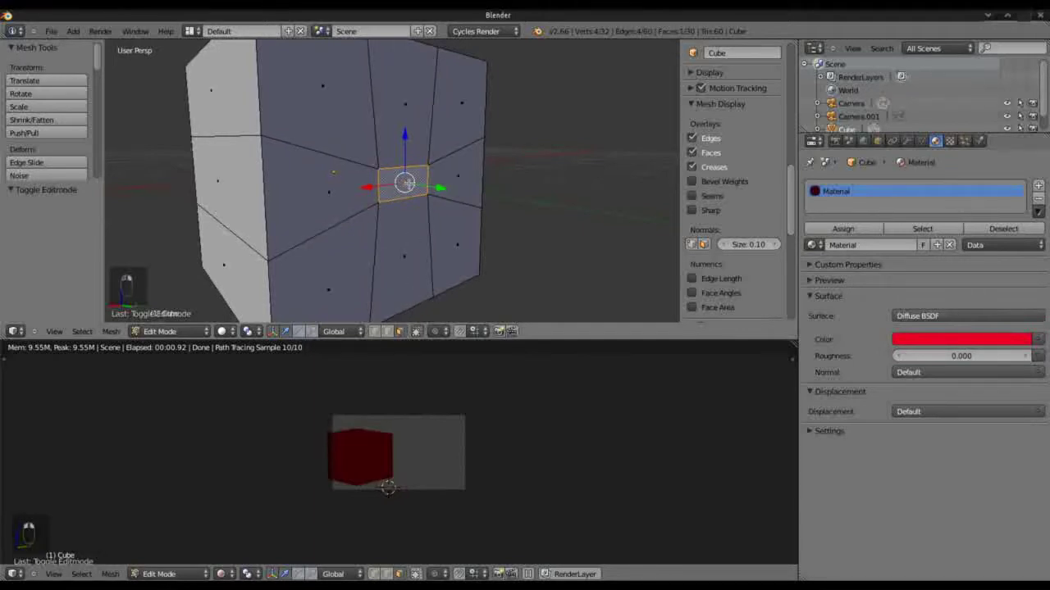
# Delete the centre face to open the aperture and leave Edit Mode.
pyautogui.press('Delete')
pyautogui.press('Delete')
pyautogui.press('Tab')
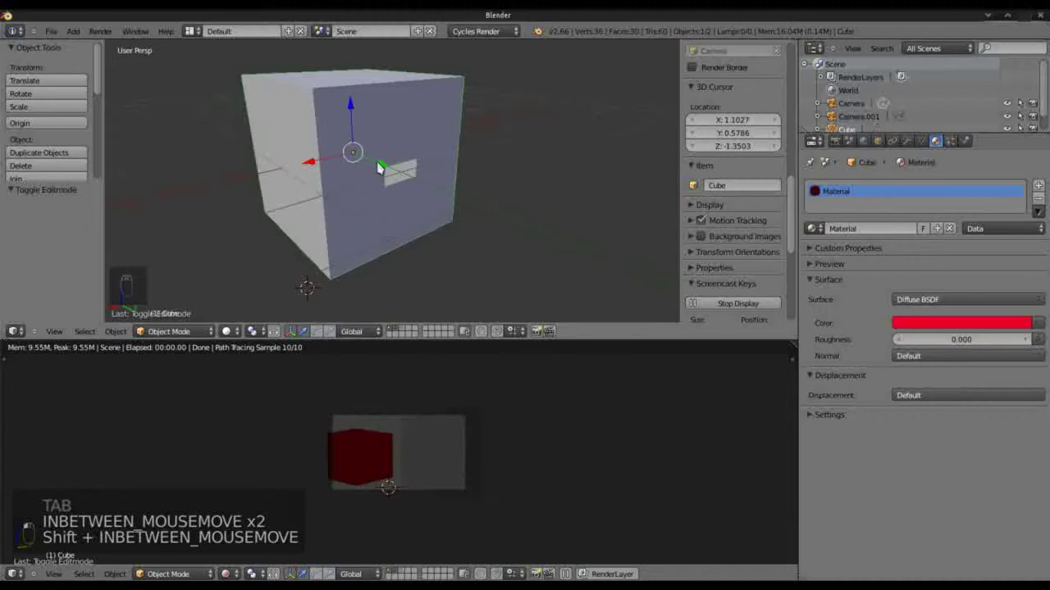
# From top orthographic view, add a spot lamp to the scene.
pyautogui.press('KP_7')
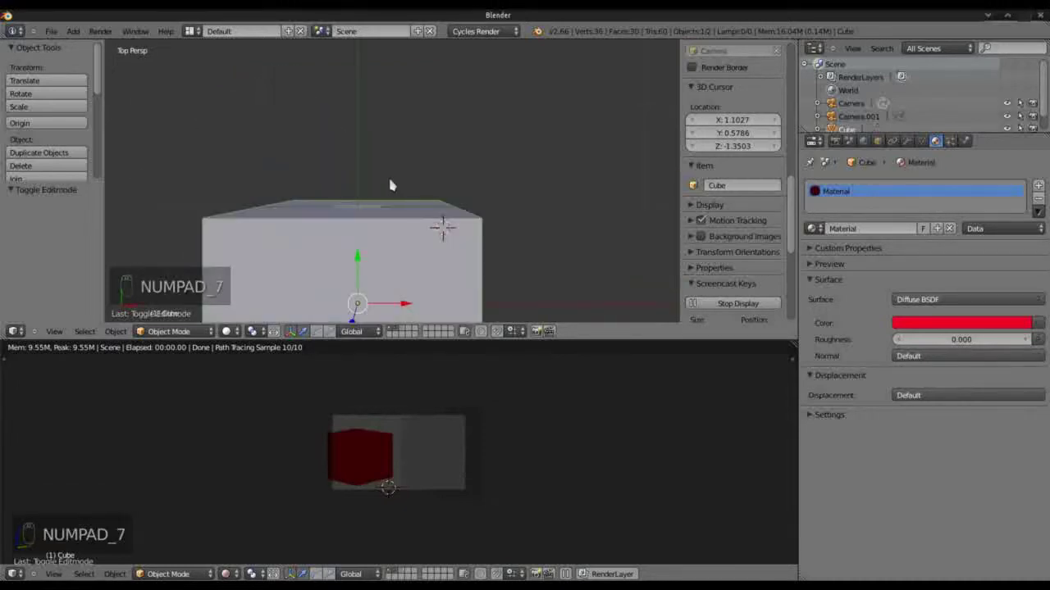
pyautogui.press('KP_5')
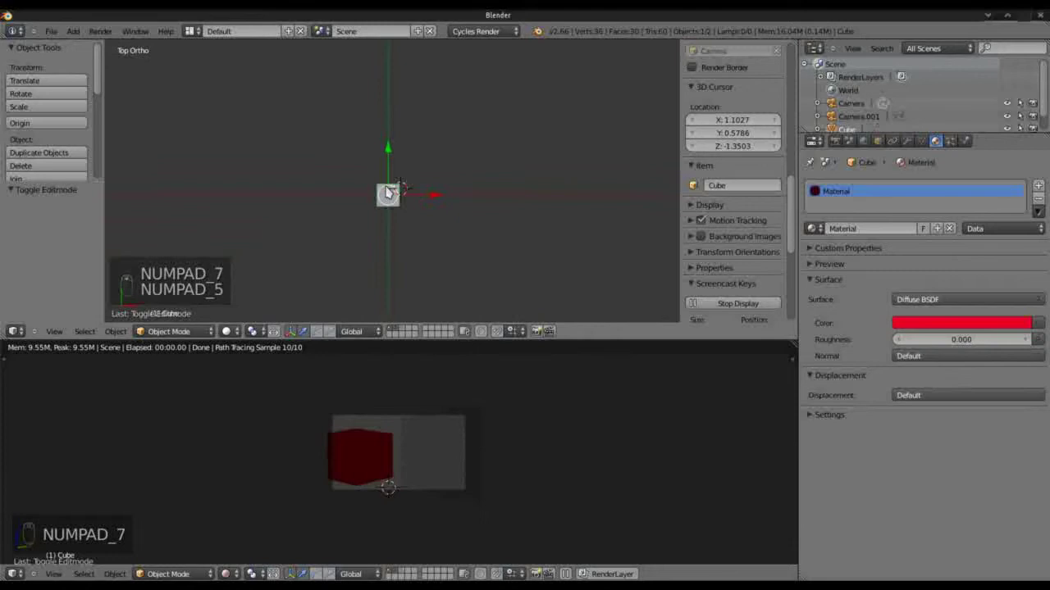
pyautogui.press('z')
pyautogui.press('a')
pyautogui.press('shift+a')
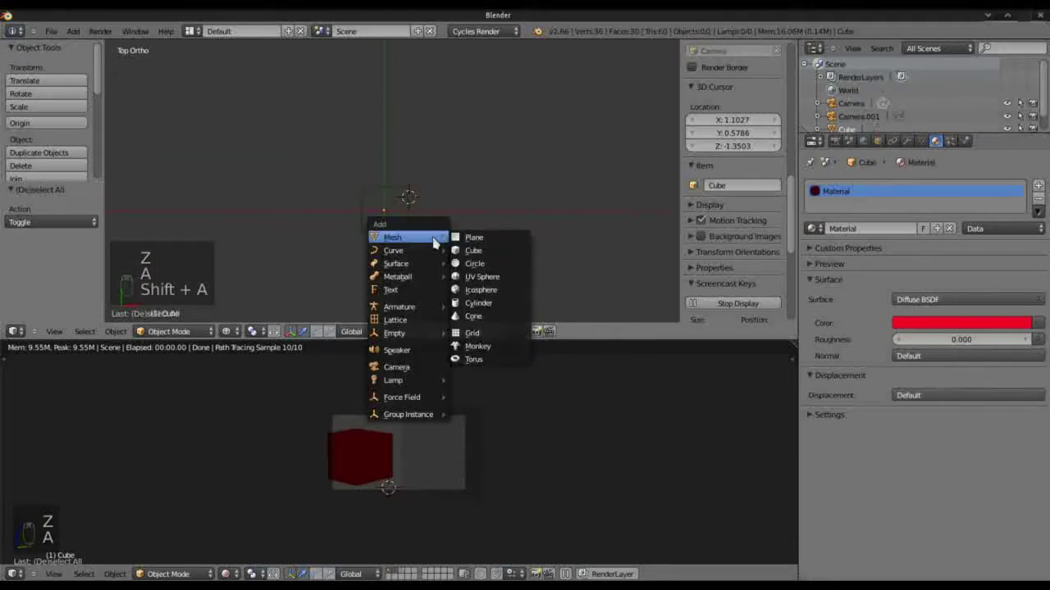
pyautogui.press('shift+s')
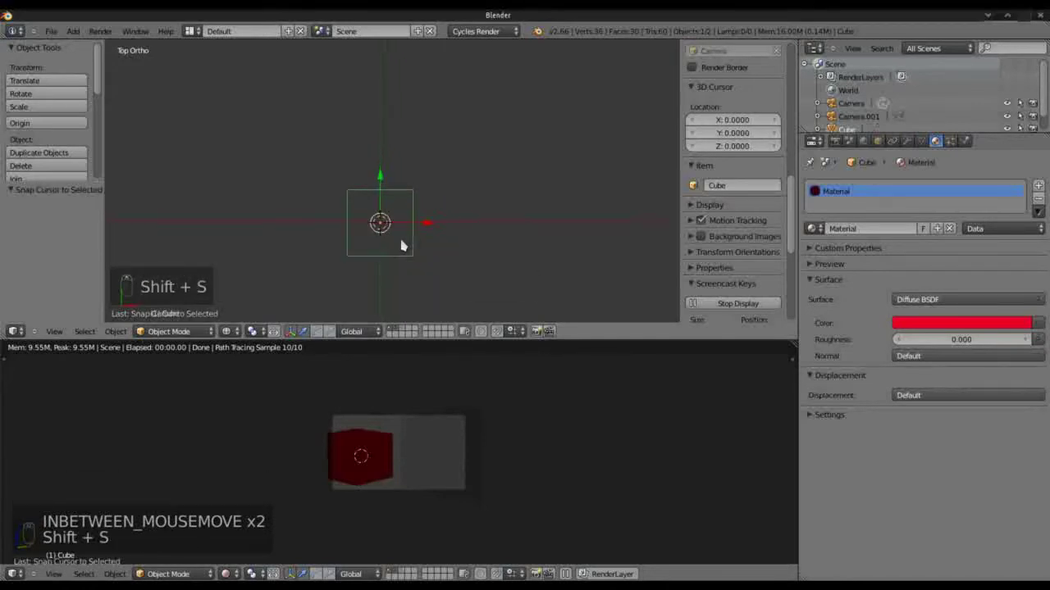
pyautogui.press('shift+a')
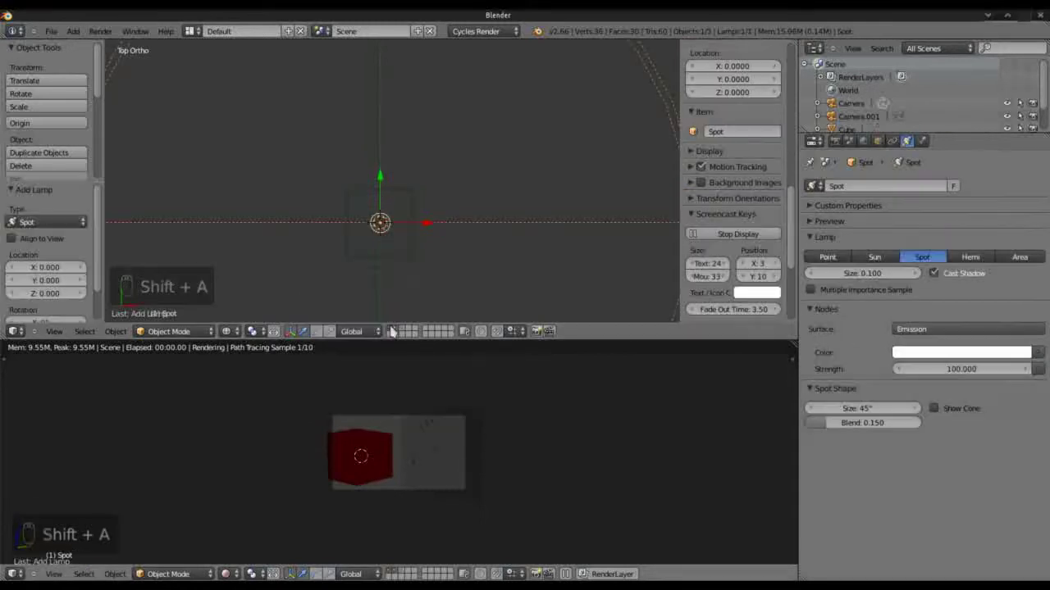
# Rotate, scale and move the spot lamp into position inside the projector cube.
pyautogui.press('r')
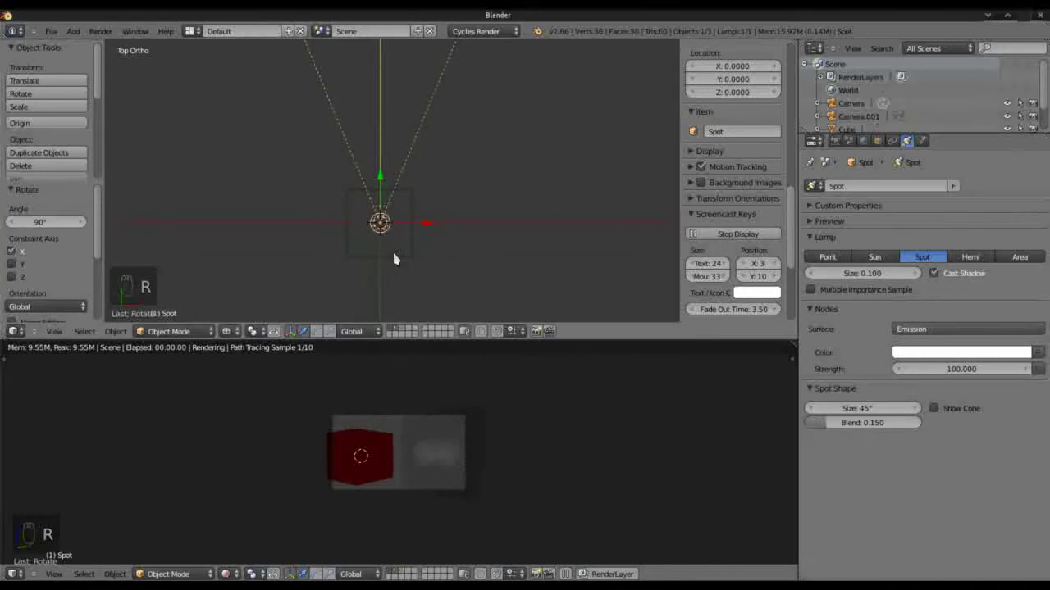
pyautogui.press('s')
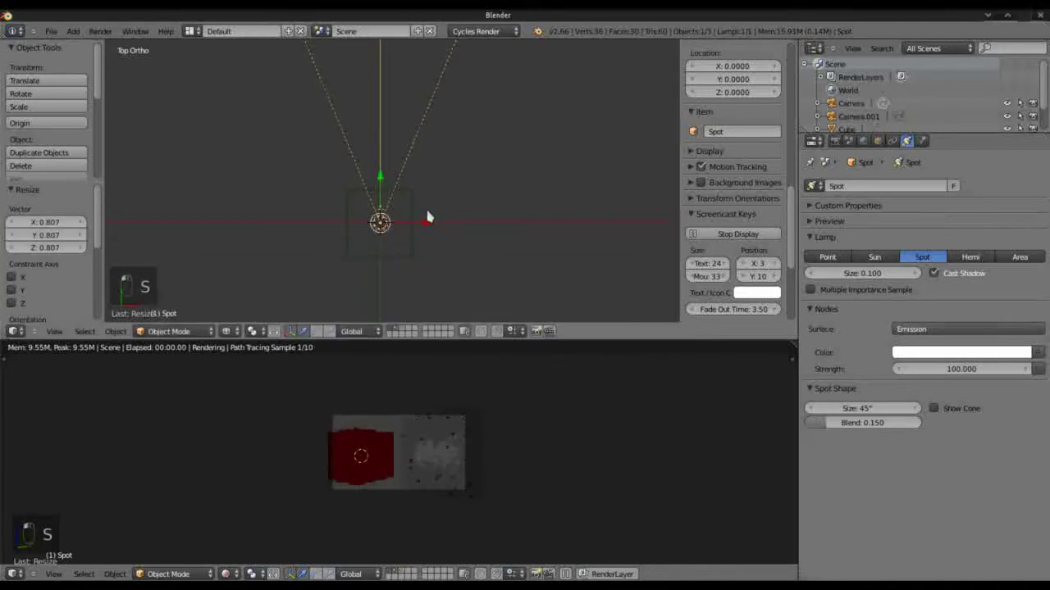
pyautogui.click(435, 212)
pyautogui.press('s')
pyautogui.press('s')
pyautogui.moveTo(410, 202); pyautogui.dragTo(416, 224)
pyautogui.press('s')
pyautogui.click(611, 168)
pyautogui.press('g')
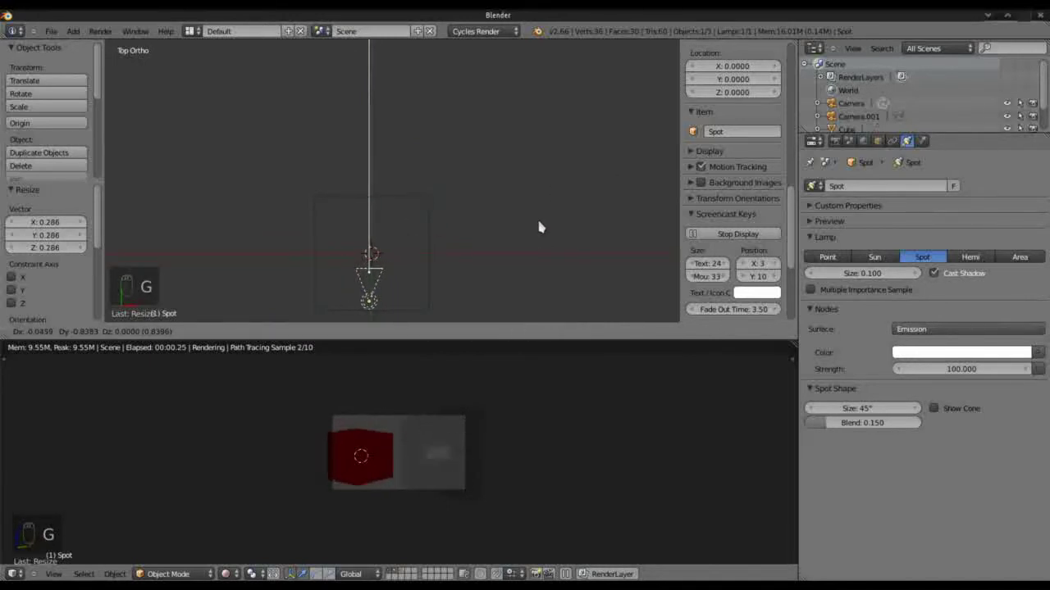
pyautogui.press('g')
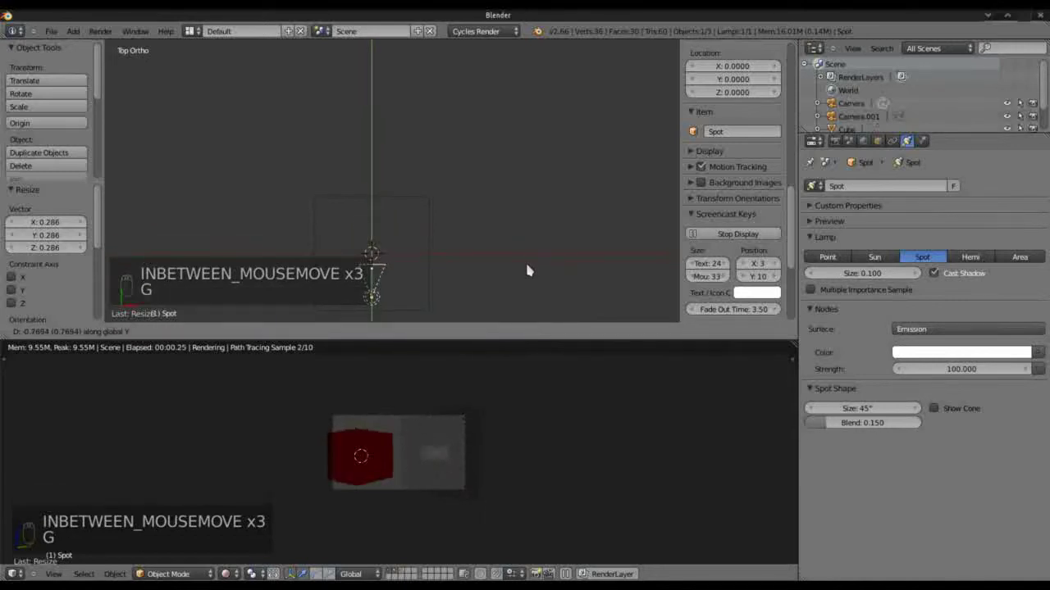
pyautogui.click(534, 269)
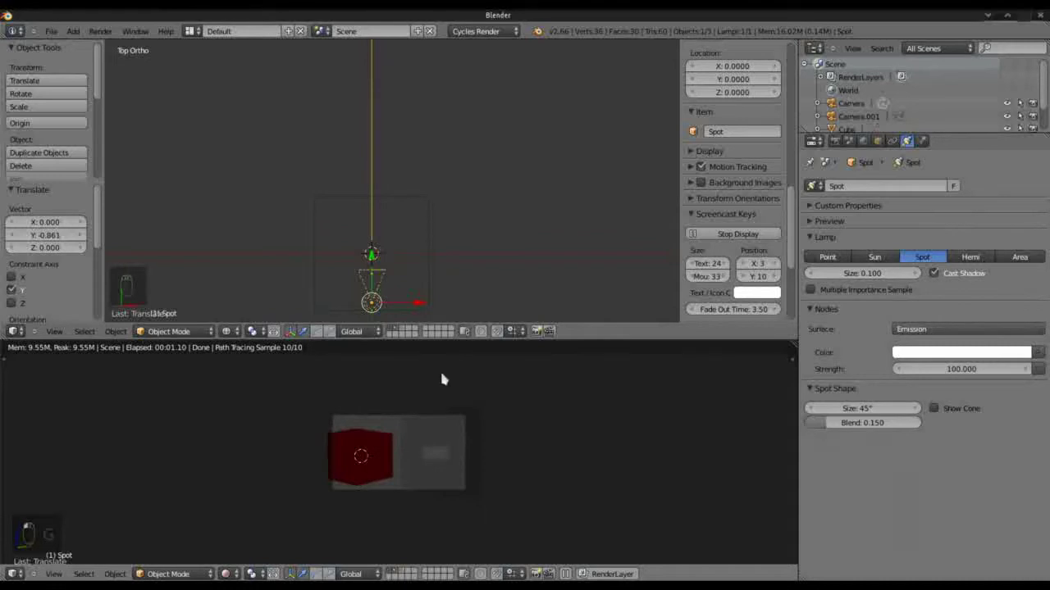
# Render from the camera, then set the lamp size to 0 and raise its strength to roughly 500.
pyautogui.press('ctrl+Up')
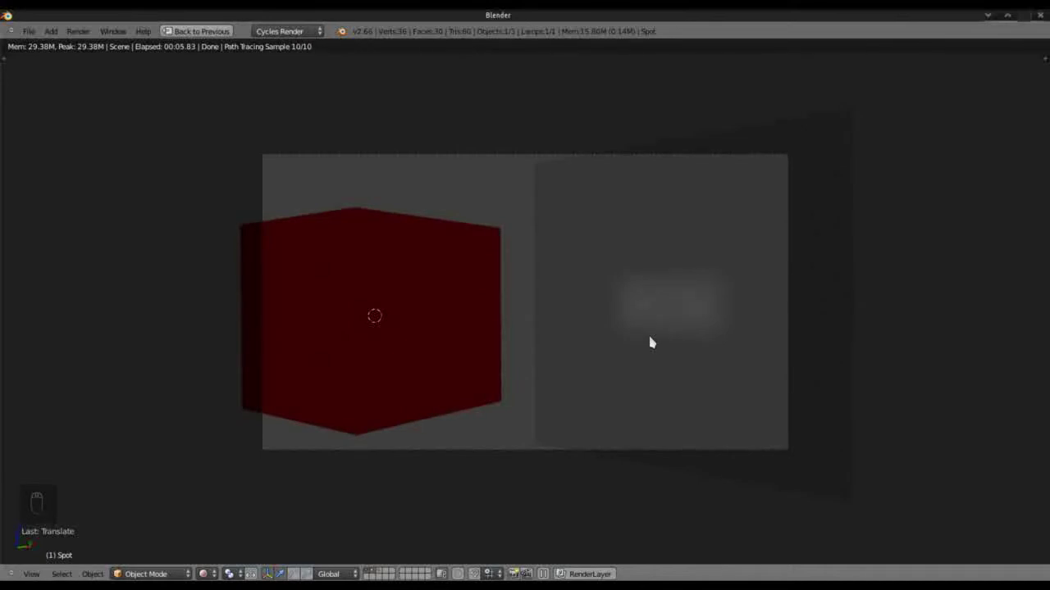
pyautogui.press('ctrl+Up')
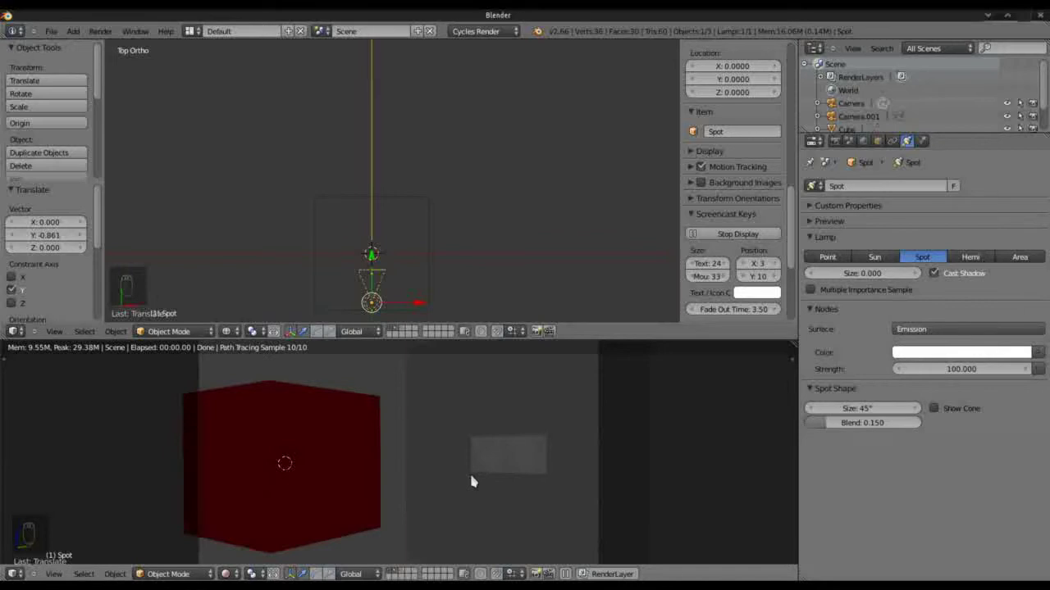
pyautogui.moveTo(975, 376); pyautogui.dragTo(527, 432)
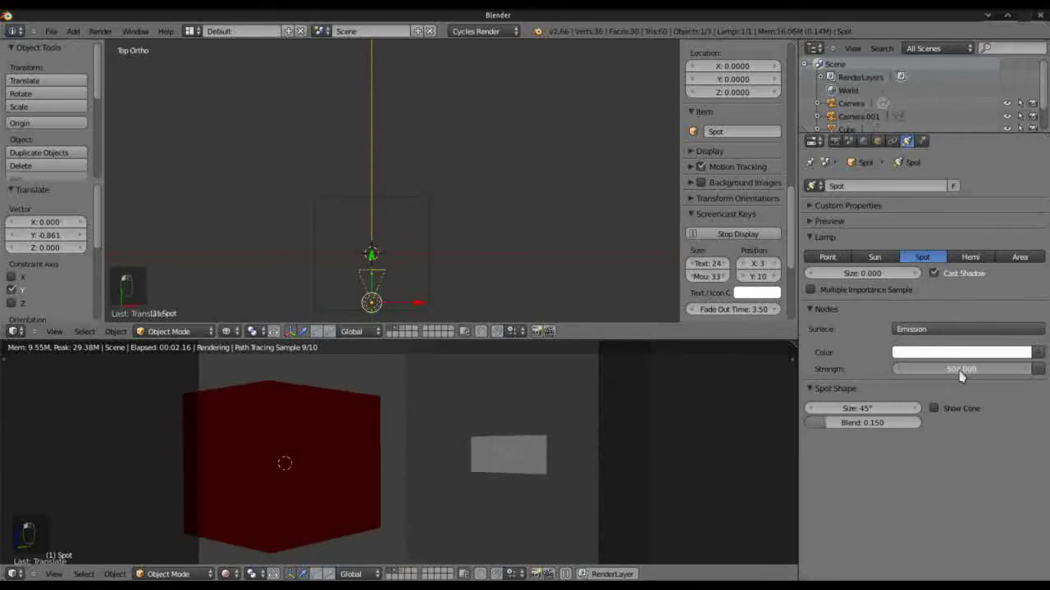
pyautogui.press('ctrl+Up')
# Duplicate the cube in place and shrink the copy, narrowing it along its width.
pyautogui.press('a')
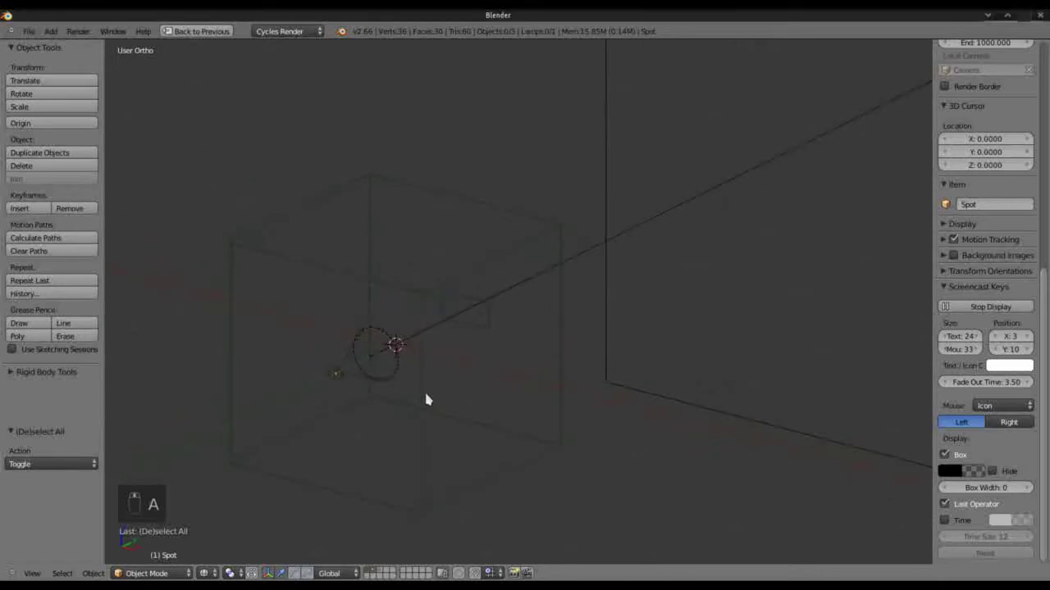
pyautogui.press('shift+s')
pyautogui.press('shift+a')
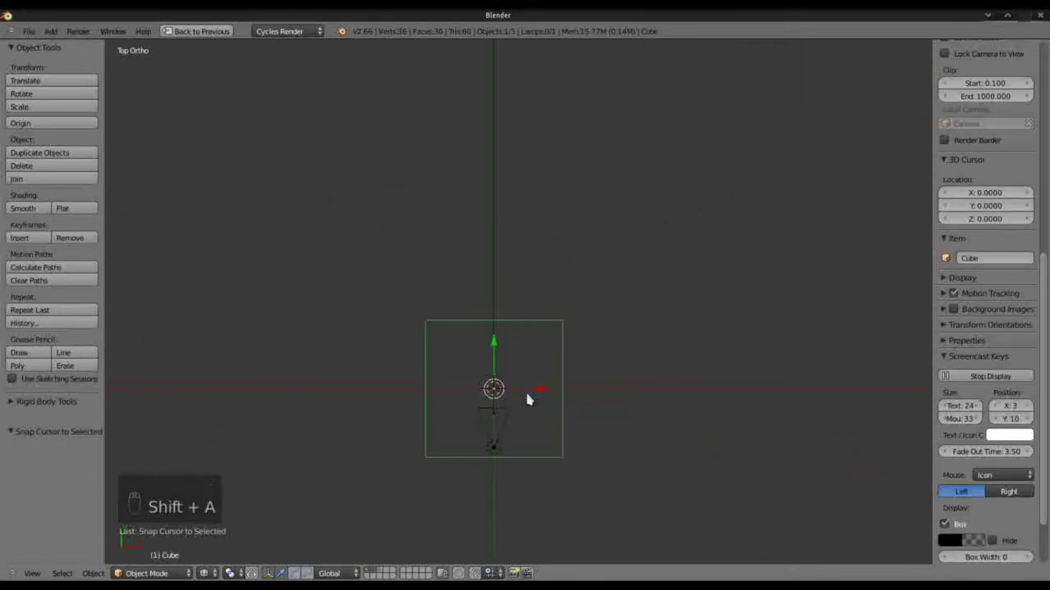
pyautogui.press('a')
pyautogui.press('shift+a')
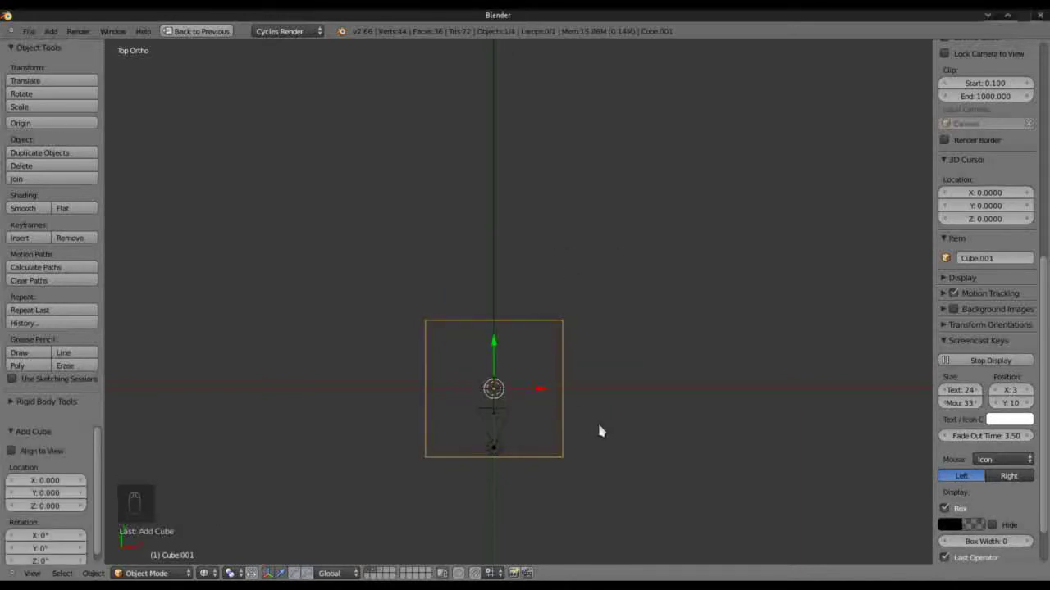
pyautogui.press('s')
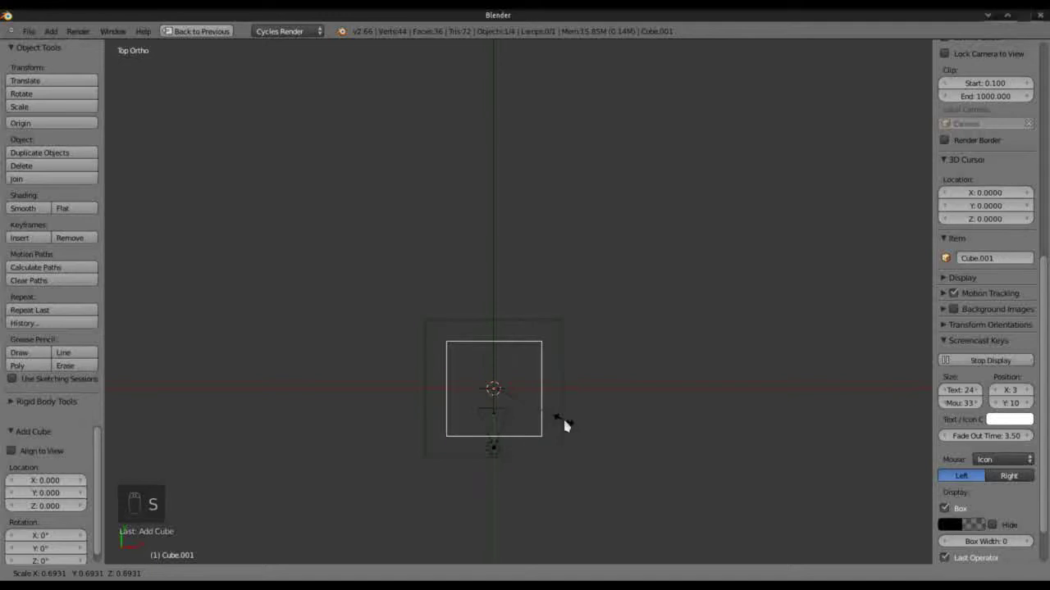
pyautogui.press('s')
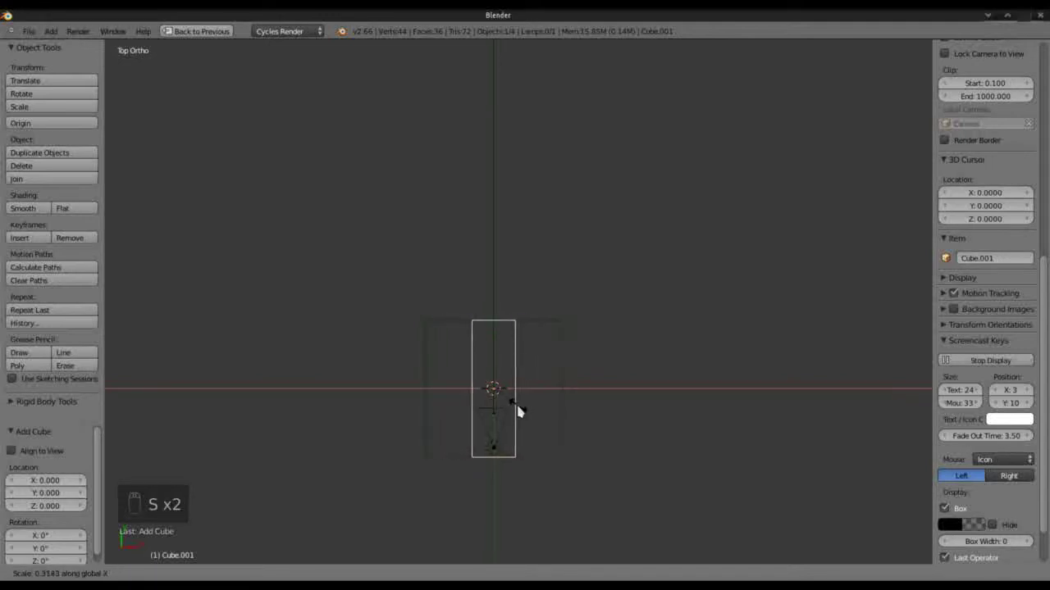
pyautogui.click(519, 409)
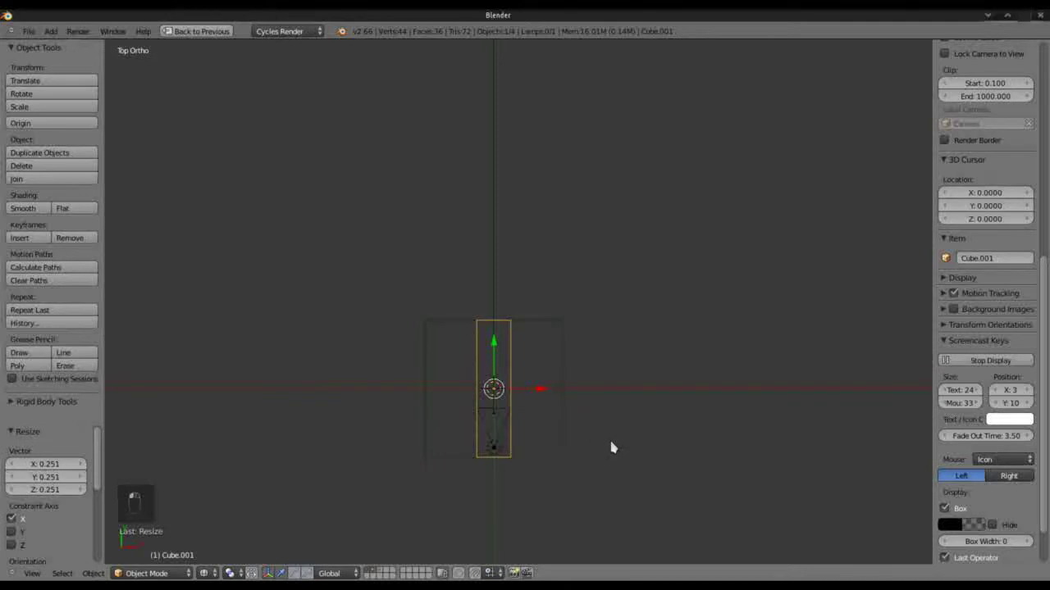
# From the back view, squash the copy into a short, thin rectangular slab at the cube's centre.
pyautogui.press('ctrl+KP_1')
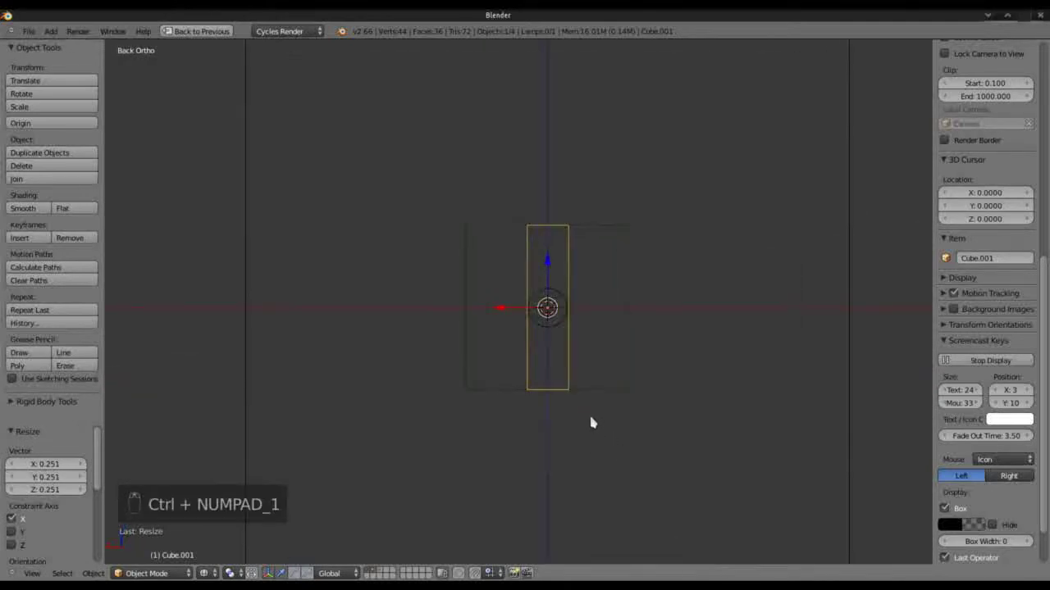
pyautogui.press('s')
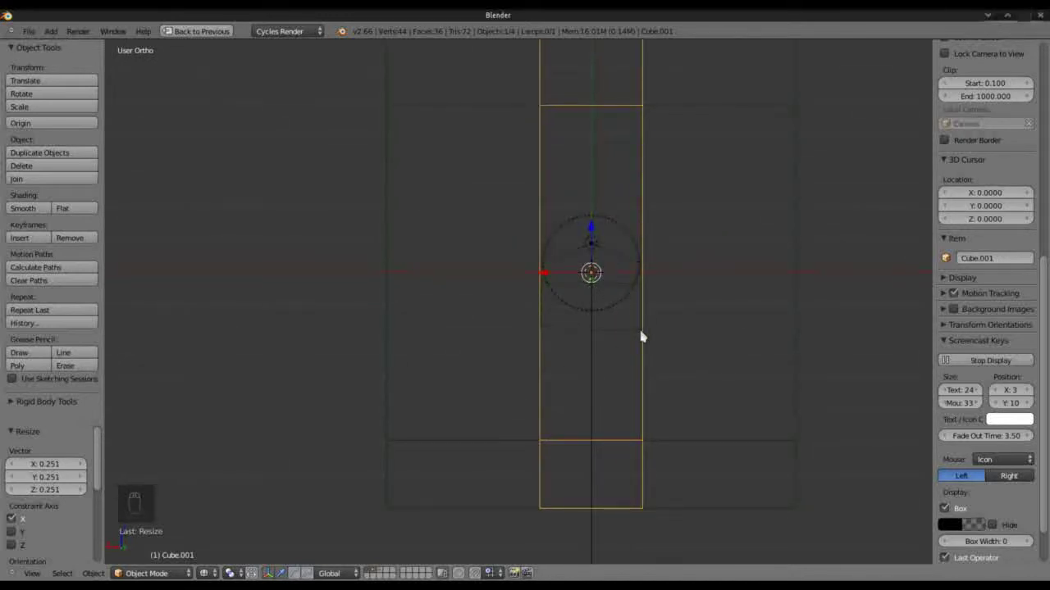
pyautogui.press('KP_1')
pyautogui.press('ctrl+KP_1')
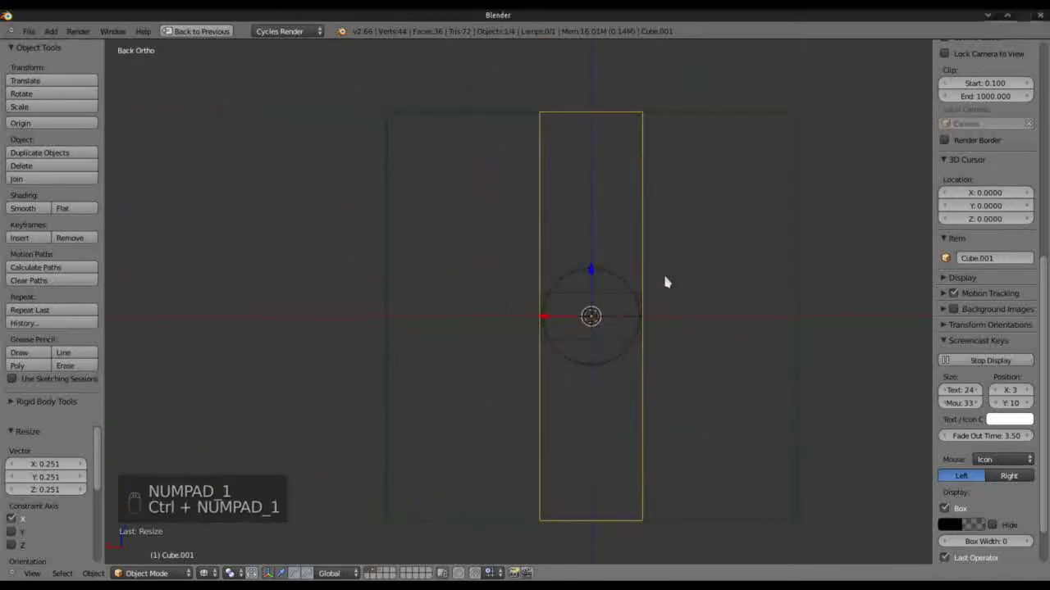
pyautogui.press('s')
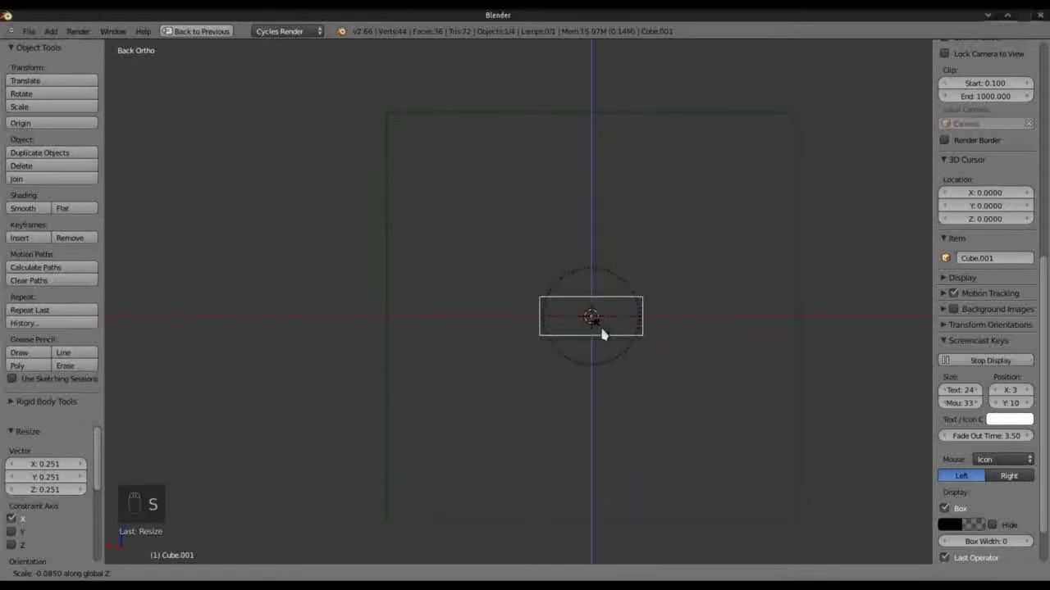
pyautogui.moveTo(617, 338); pyautogui.dragTo(686, 340)
pyautogui.press('s')
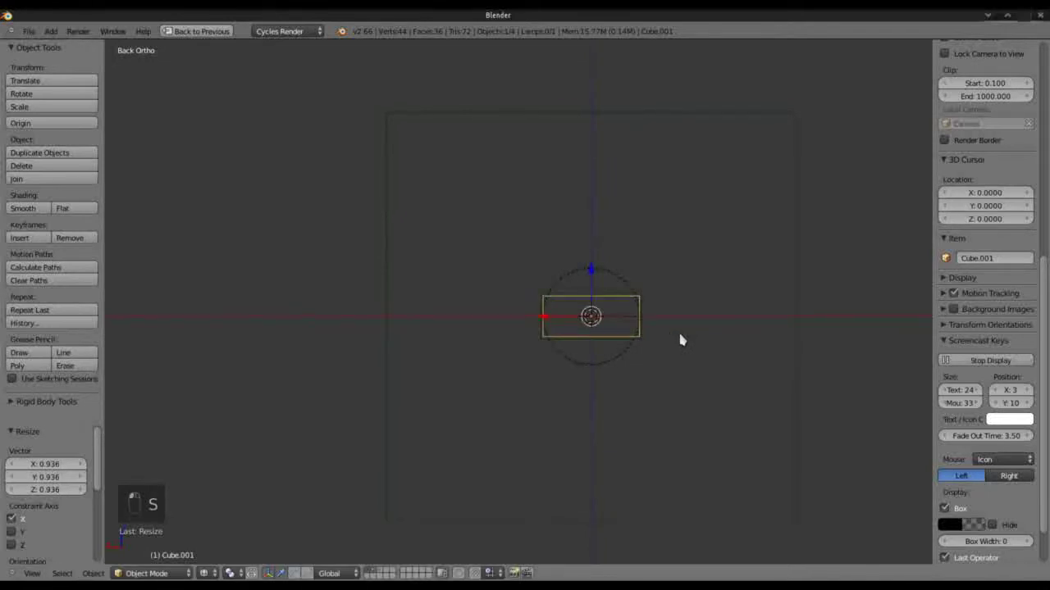
pyautogui.press('Tab')
pyautogui.press('Tab')
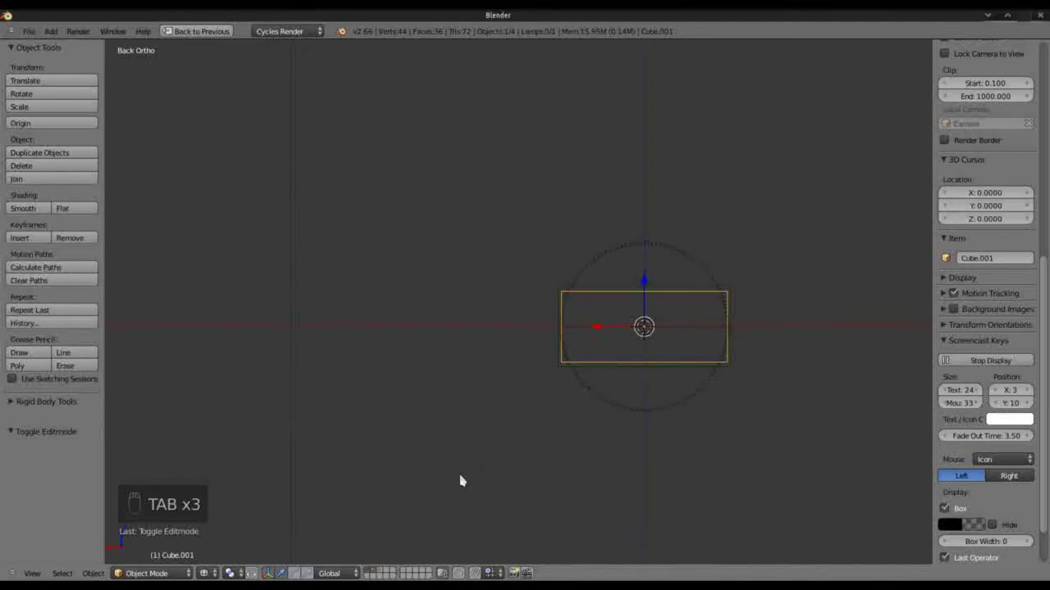
# In Edit Mode, delete one face of the slab and select the whole remaining mesh.
pyautogui.press('Tab')
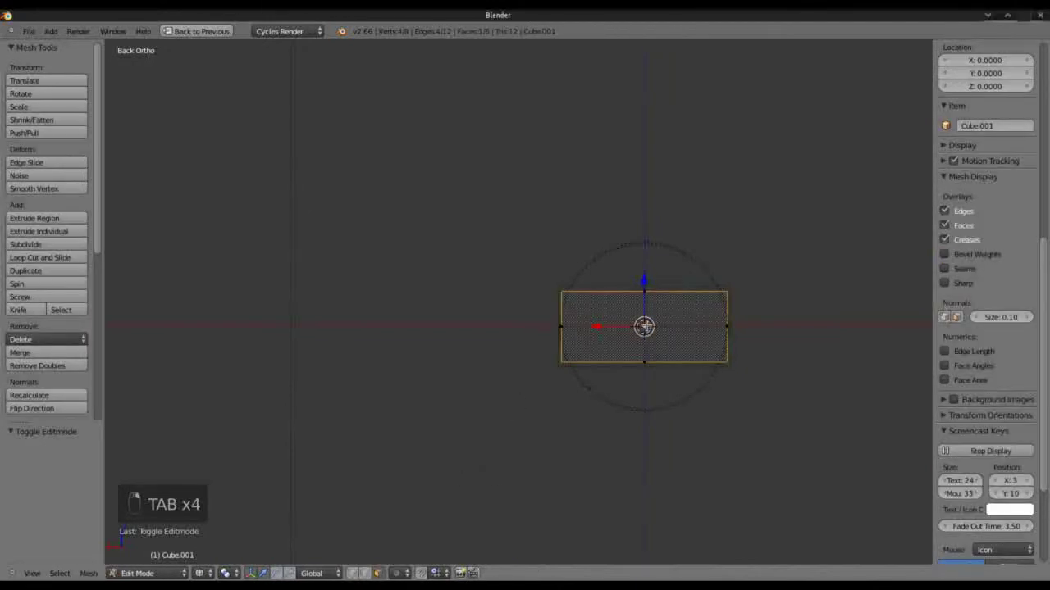
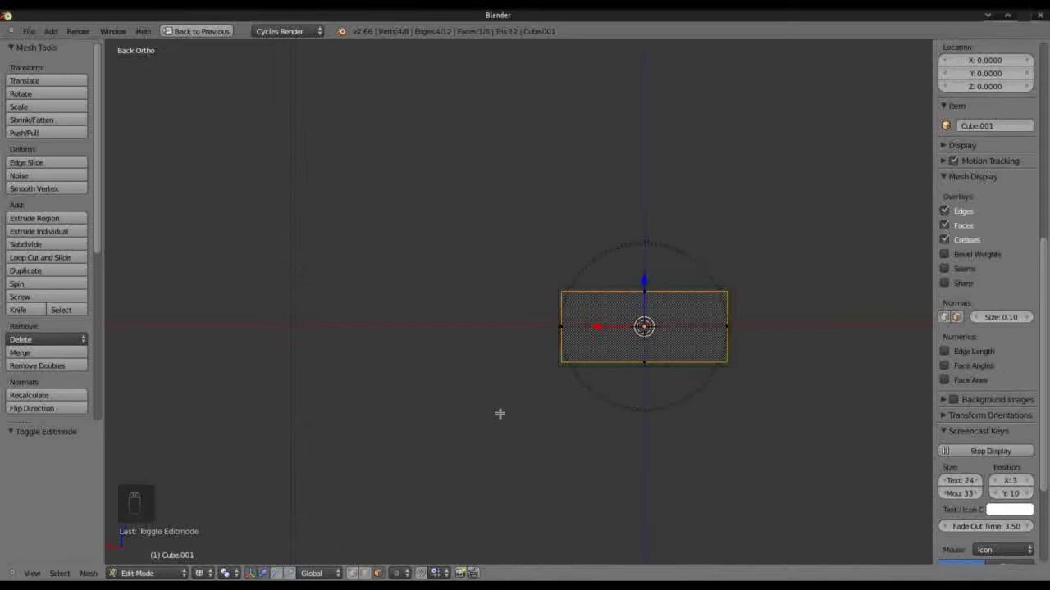
pyautogui.press('Delete')
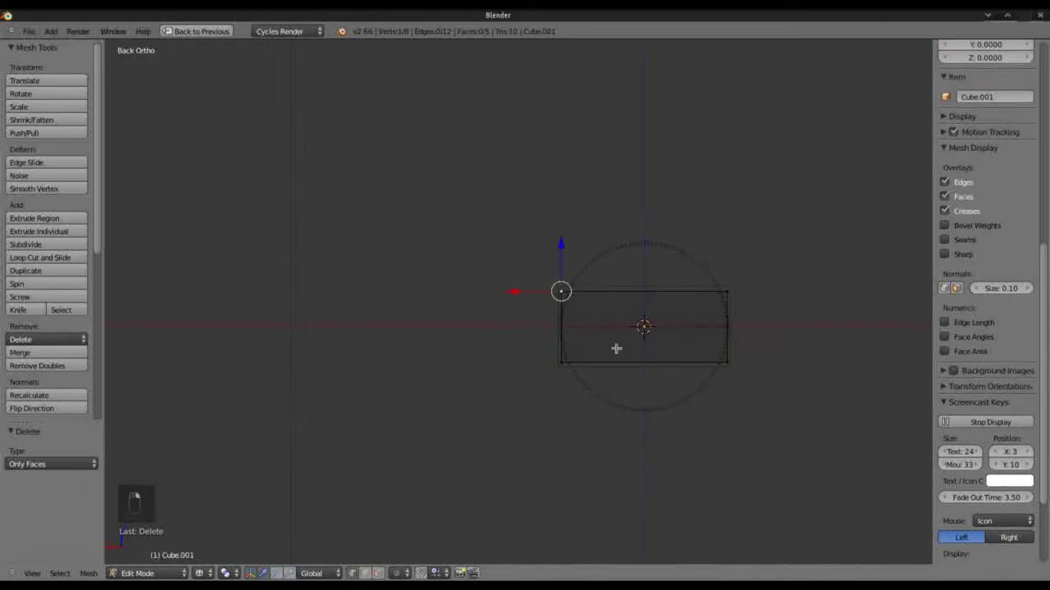
pyautogui.press('l')
pyautogui.press('ctrl+l')
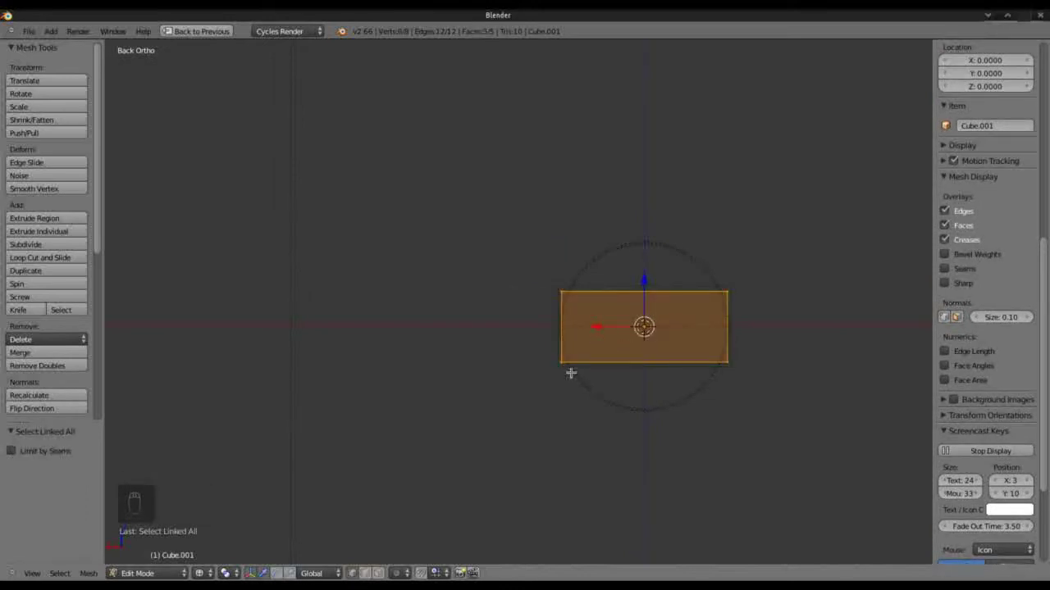
pyautogui.press('KP_7')
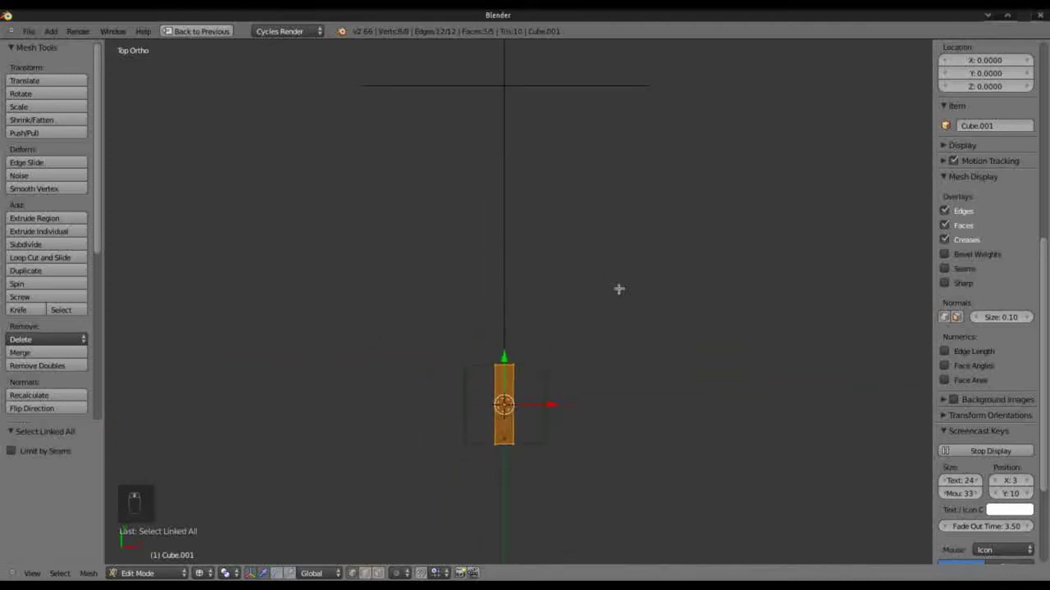
# Pull the slab's end face far outward into a long beam and scale it into a tapering funnel.
pyautogui.press('g')
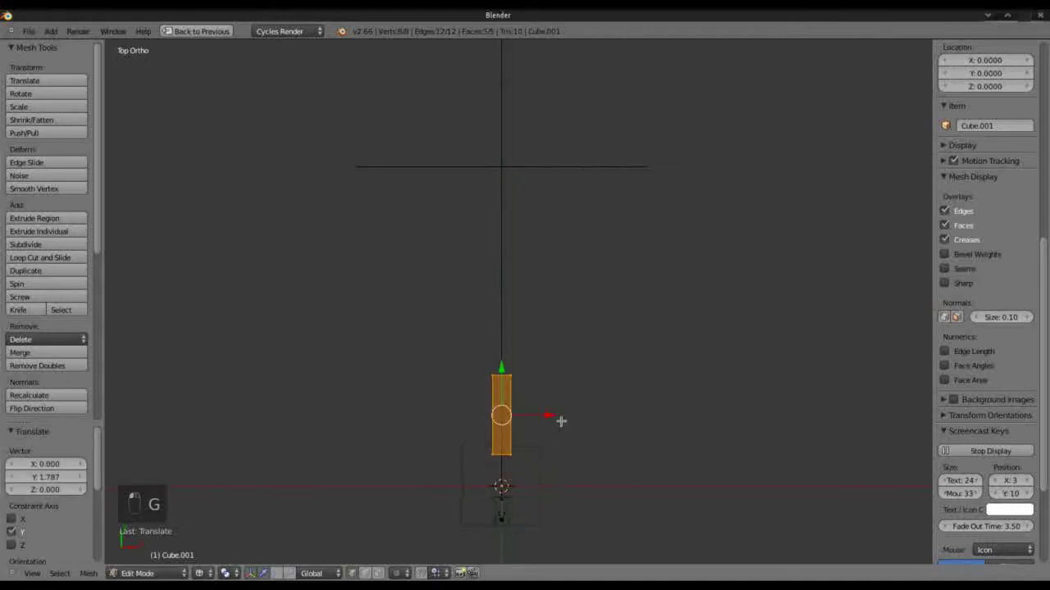
pyautogui.press('a')
pyautogui.press('b')
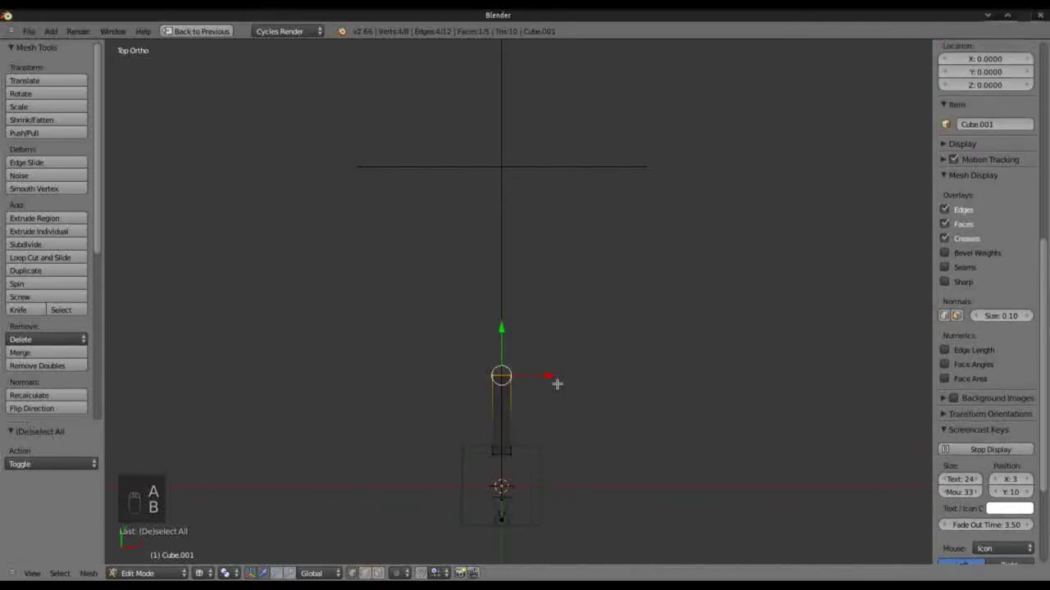
pyautogui.press('g')
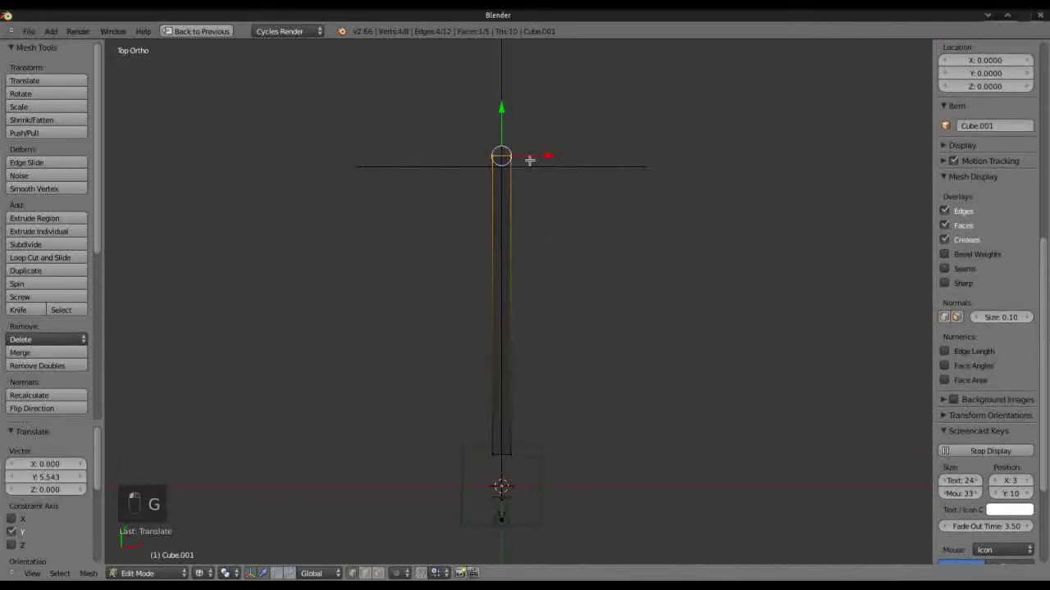
pyautogui.press('shift+s')
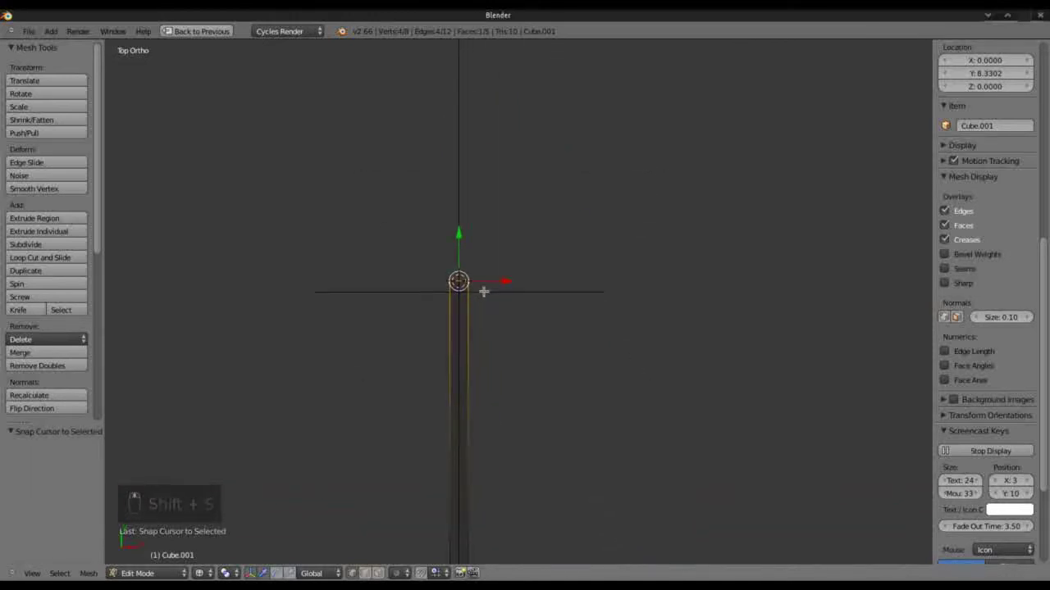
pyautogui.press('s')
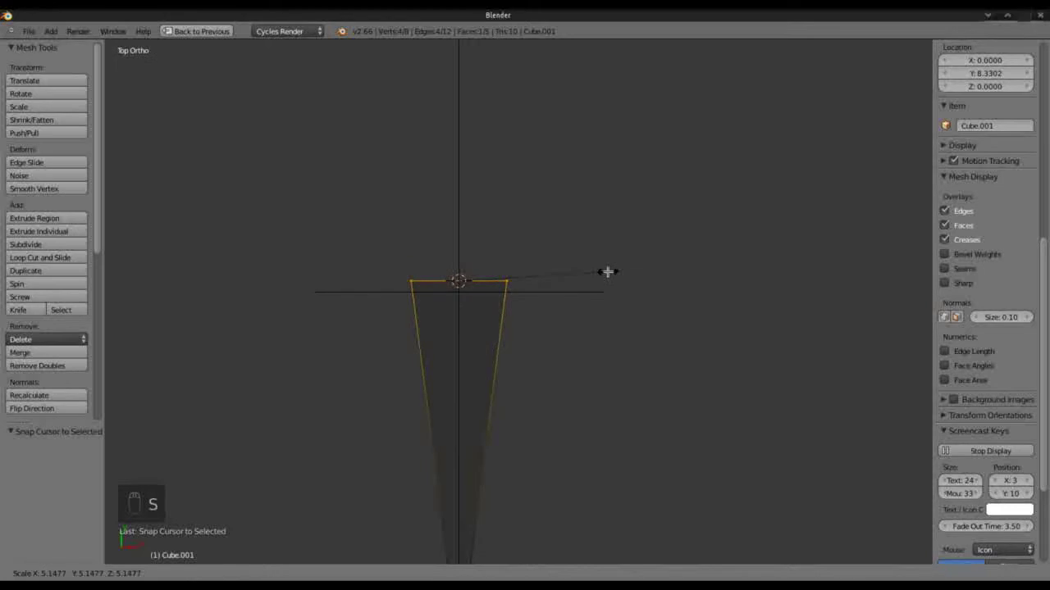
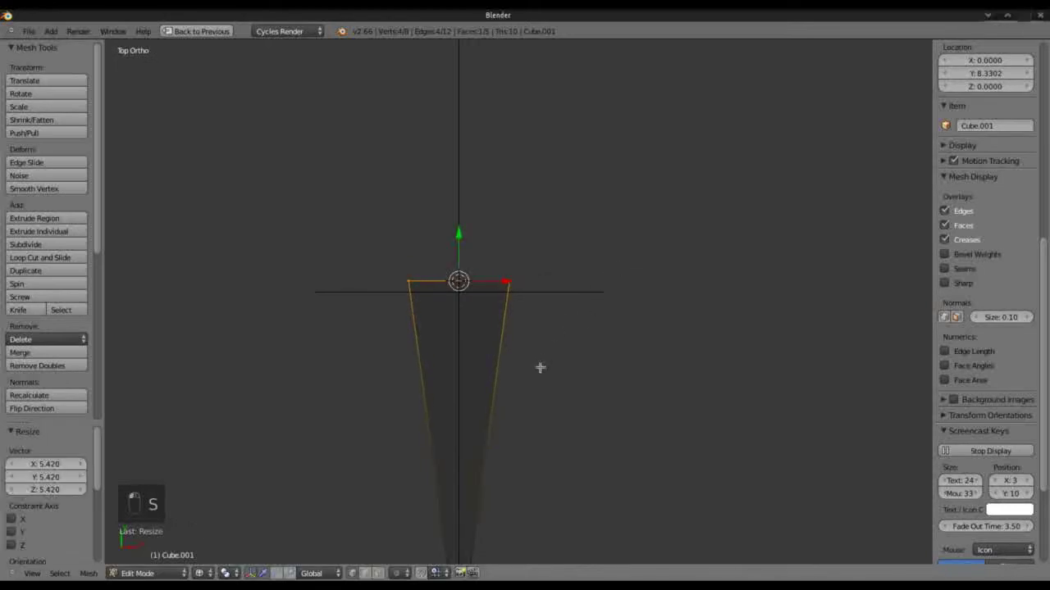
# Restore the split layout with rendered preview, leave Edit Mode and pan the preview toward the screen.
pyautogui.press('KP_1')
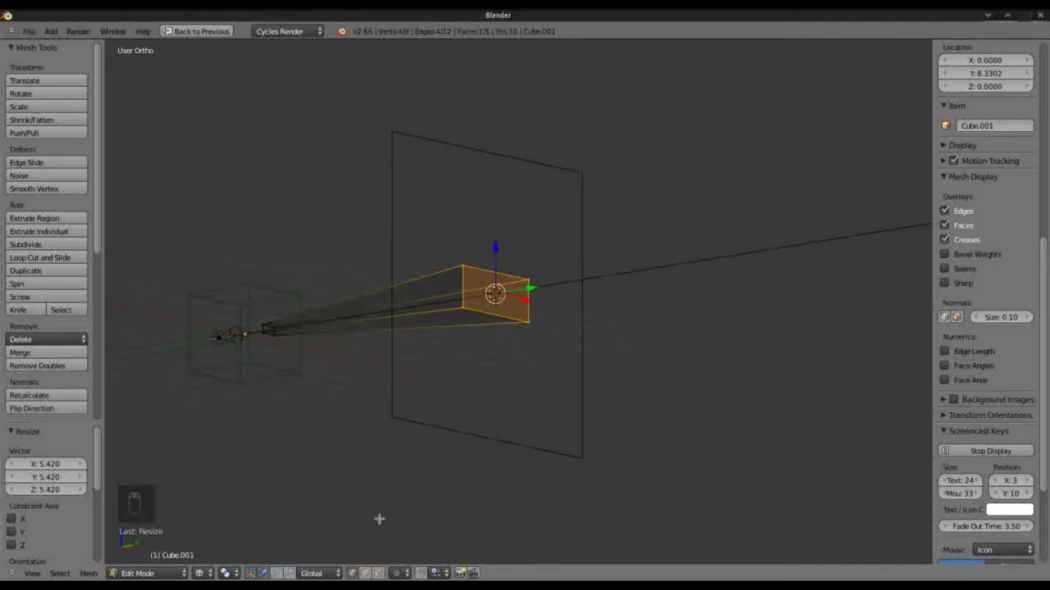
pyautogui.press('ctrl+Up')
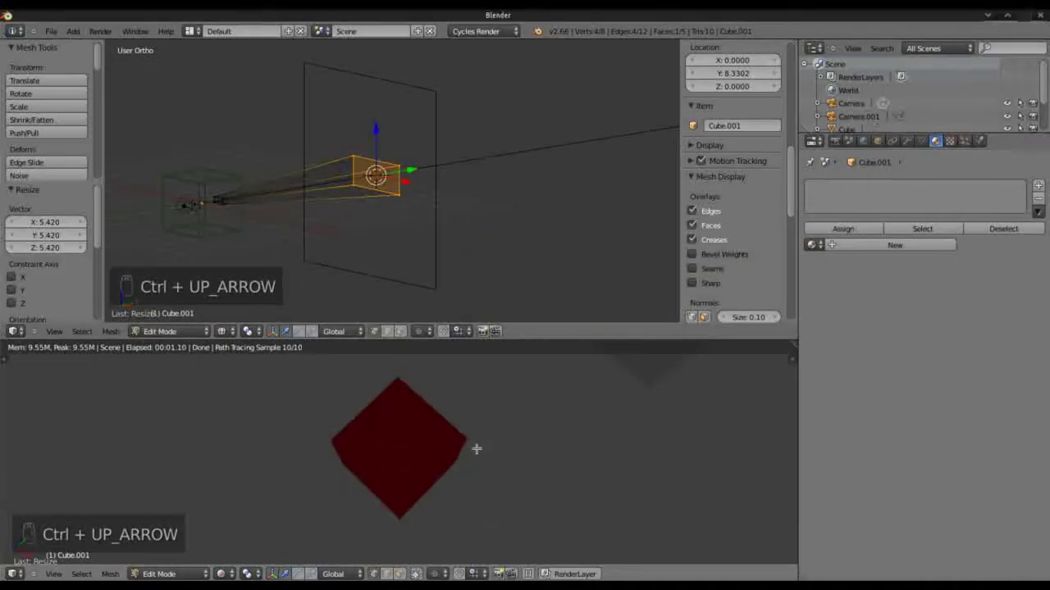
pyautogui.press('KP_0')
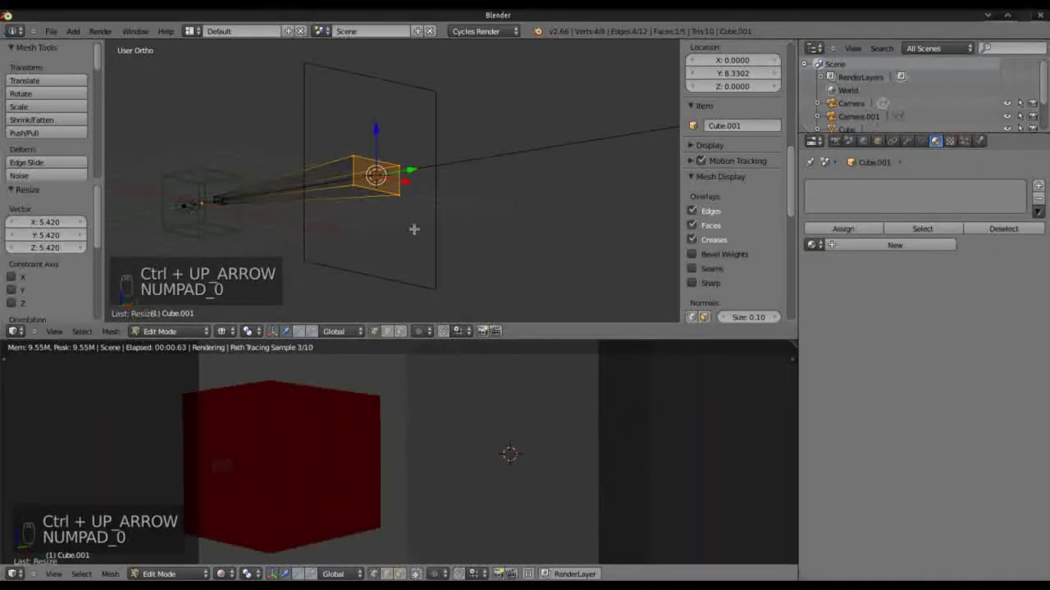
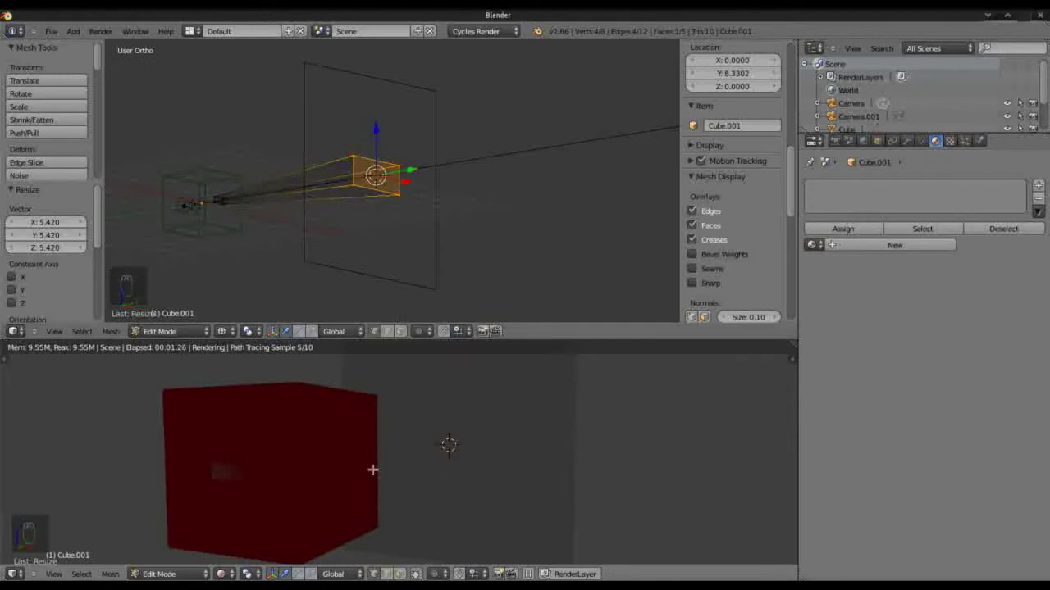
pyautogui.press('KP_7')
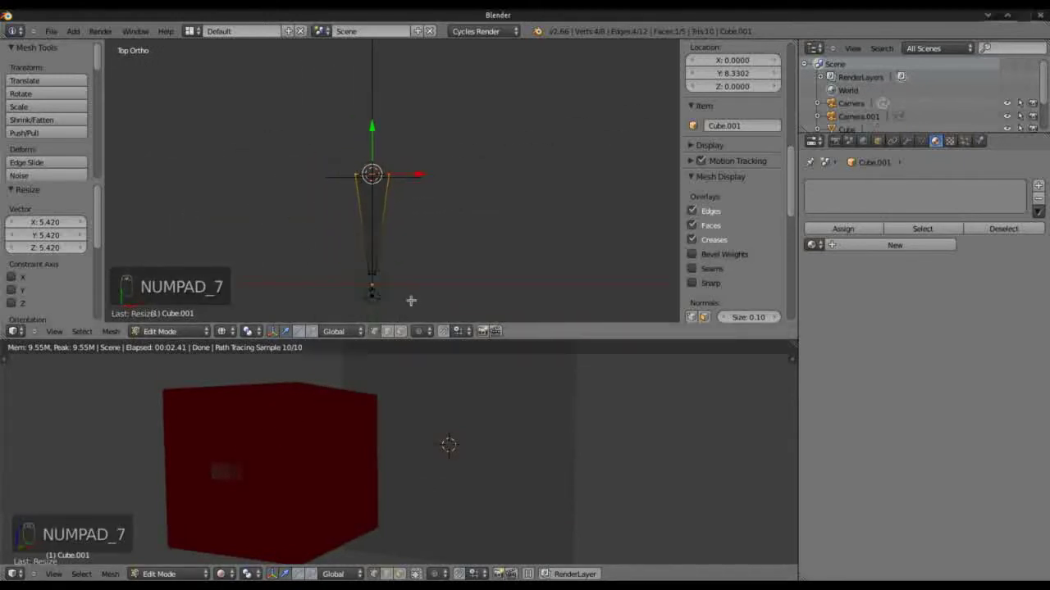
pyautogui.press('Tab')
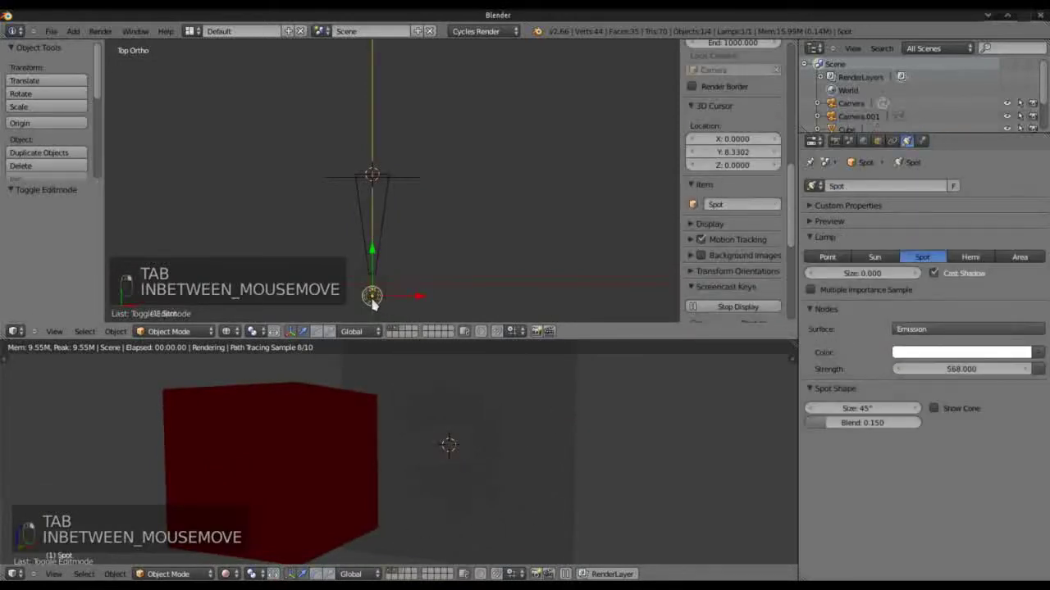
pyautogui.press('g')
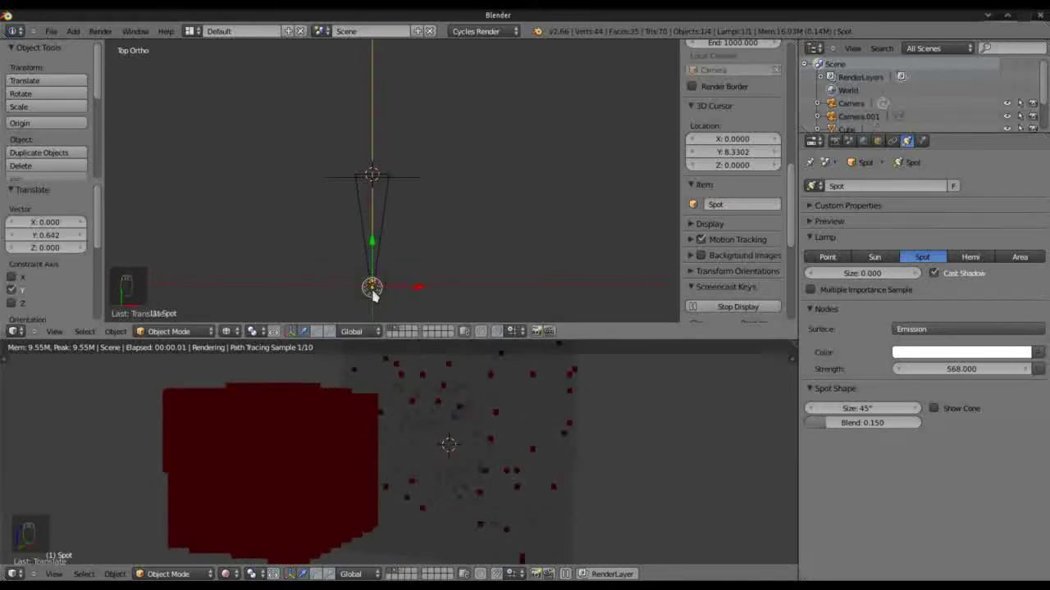
pyautogui.moveTo(440, 415); pyautogui.dragTo(546, 528)
pyautogui.moveTo(531, 492); pyautogui.dragTo(700, 416)
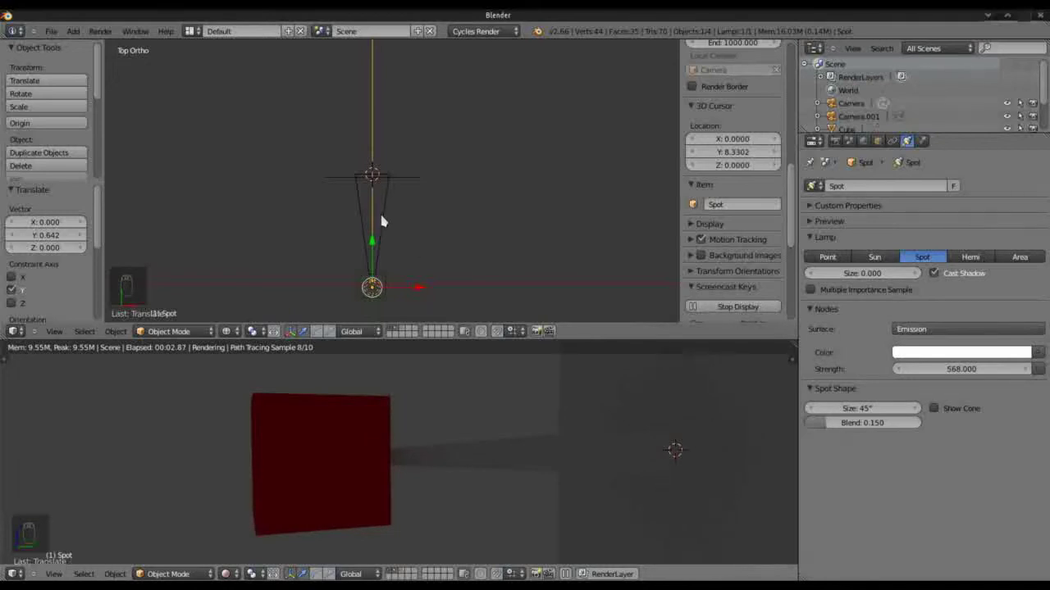
# Lower Cube.001's Glass BSDF IOR from 1.450 to 0.000 and reframe the rendered preview on the screen.
pyautogui.moveTo(388, 217); pyautogui.dragTo(929, 226)
pyautogui.moveTo(929, 226); pyautogui.dragTo(882, 392)
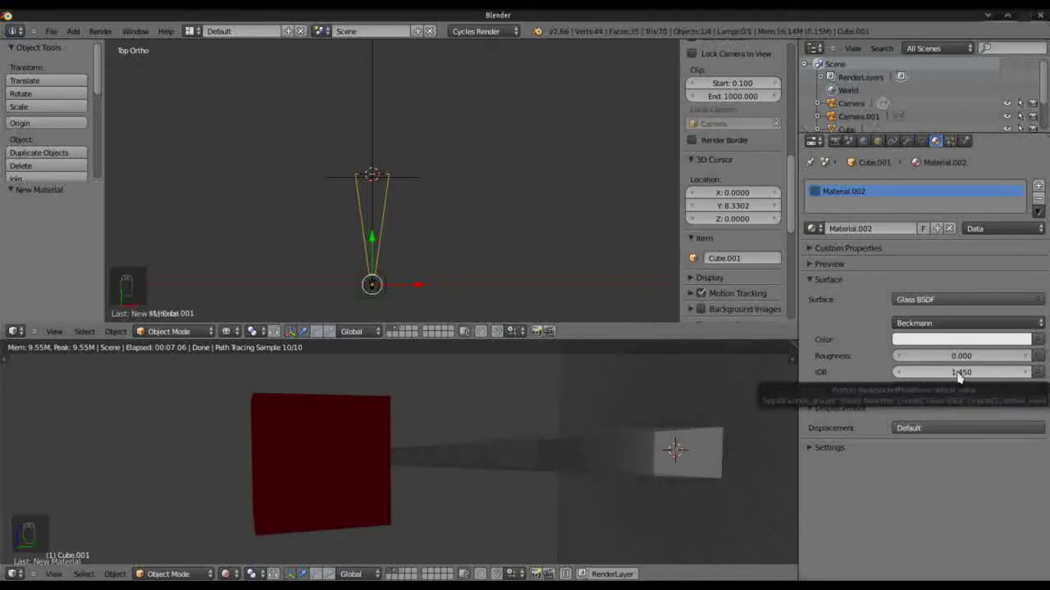
pyautogui.moveTo(970, 372); pyautogui.dragTo(1032, 369)
pyautogui.moveTo(1032, 369); pyautogui.dragTo(1032, 337)
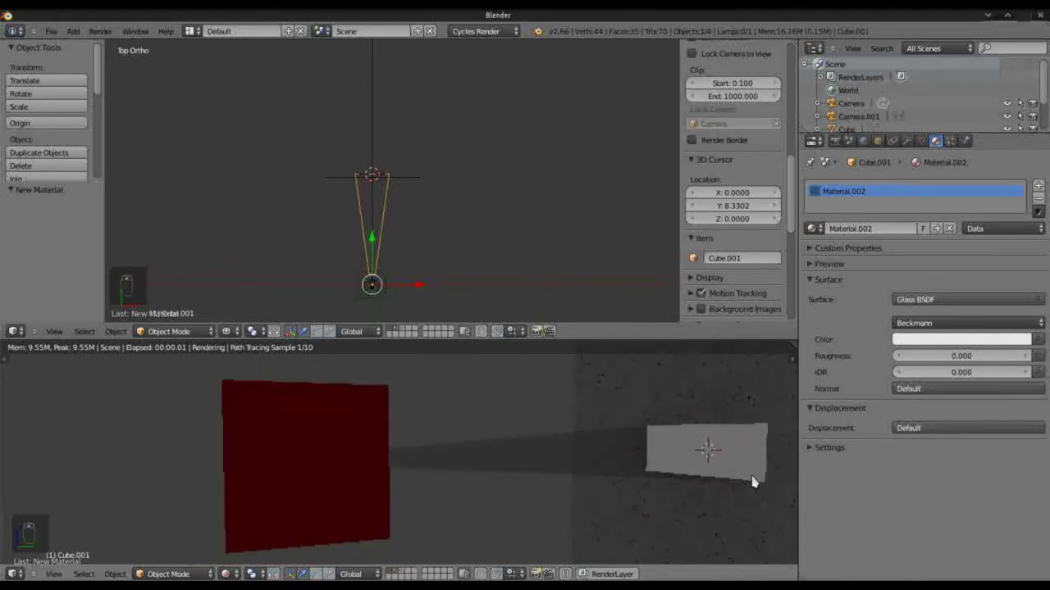
pyautogui.moveTo(1032, 336); pyautogui.dragTo(1033, 336)
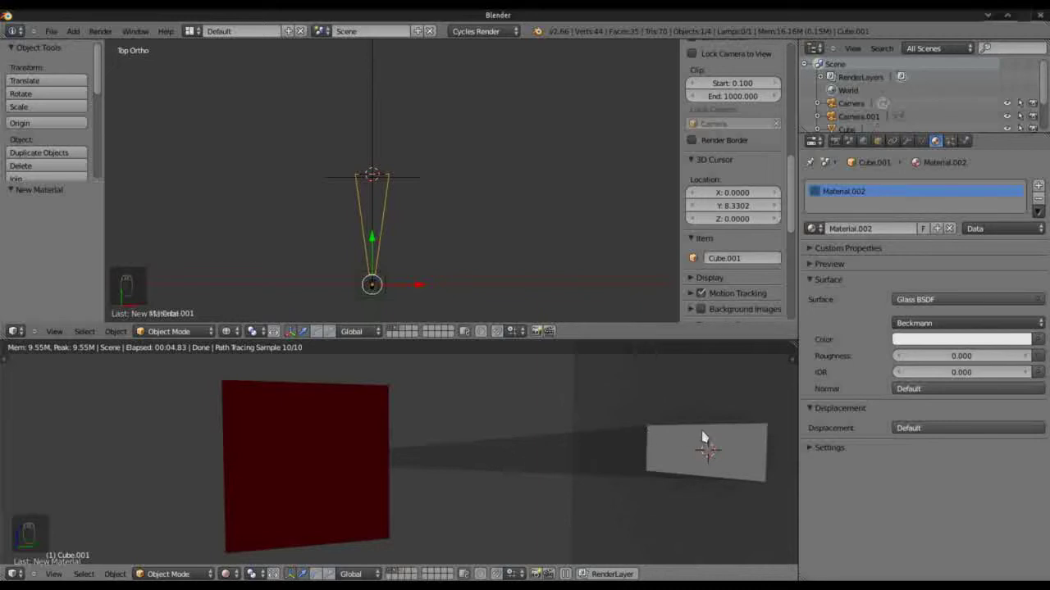
pyautogui.moveTo(673, 476); pyautogui.dragTo(612, 445)
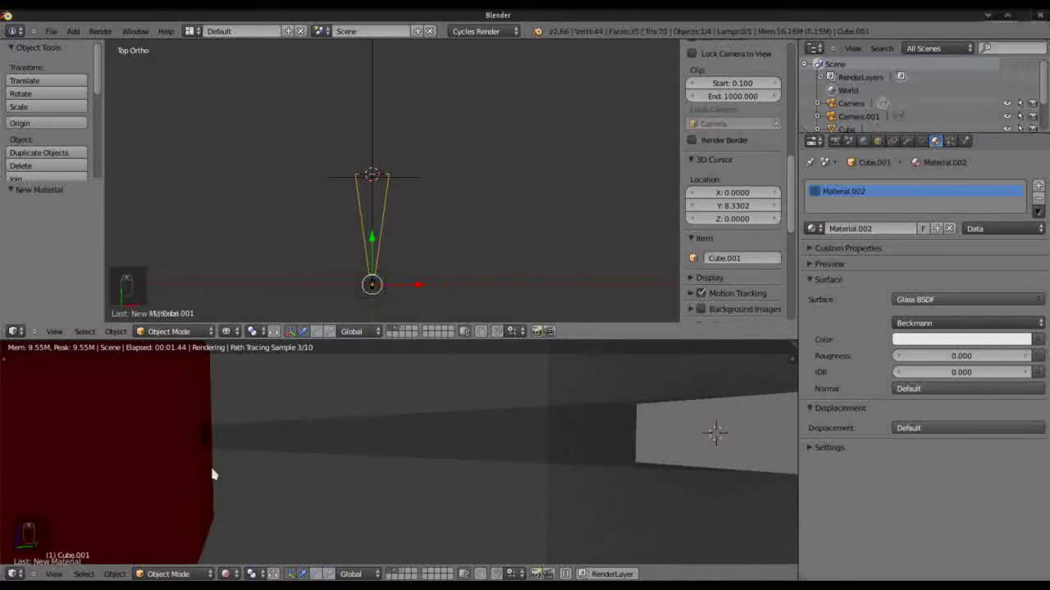
pyautogui.moveTo(449, 214); pyautogui.dragTo(405, 283)
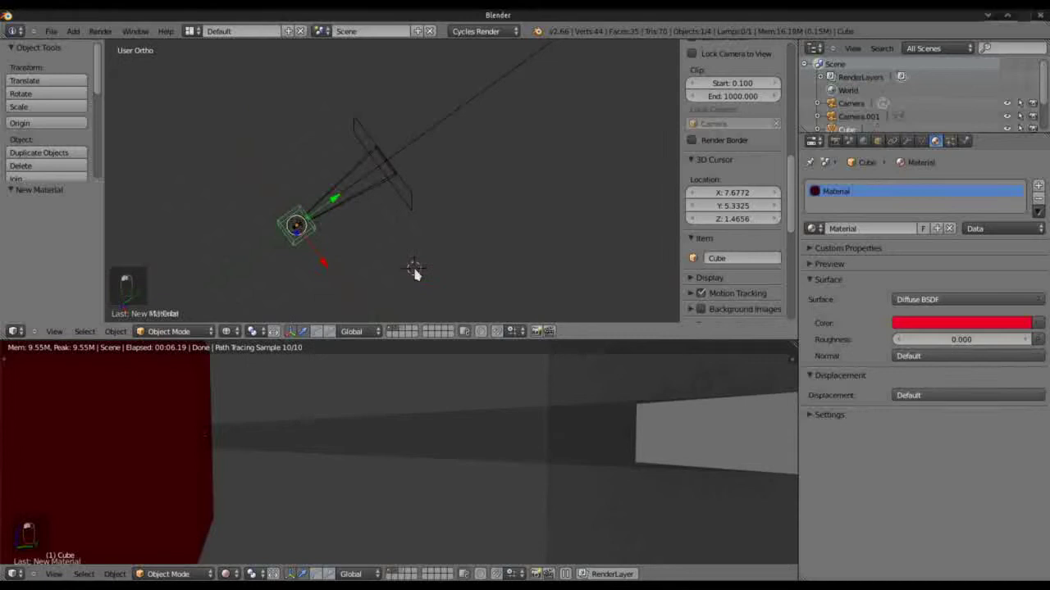
# From the back view, check in Edit Mode how the cone's narrow end meets the cube's aperture, then look through the camera.
pyautogui.press('ctrl+Up')
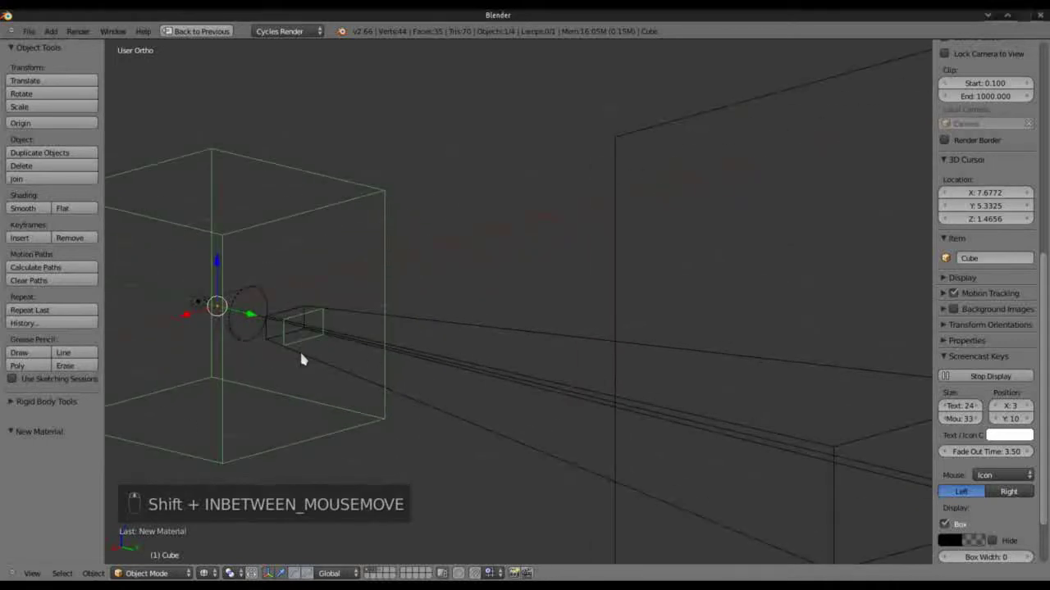
pyautogui.press('Tab')
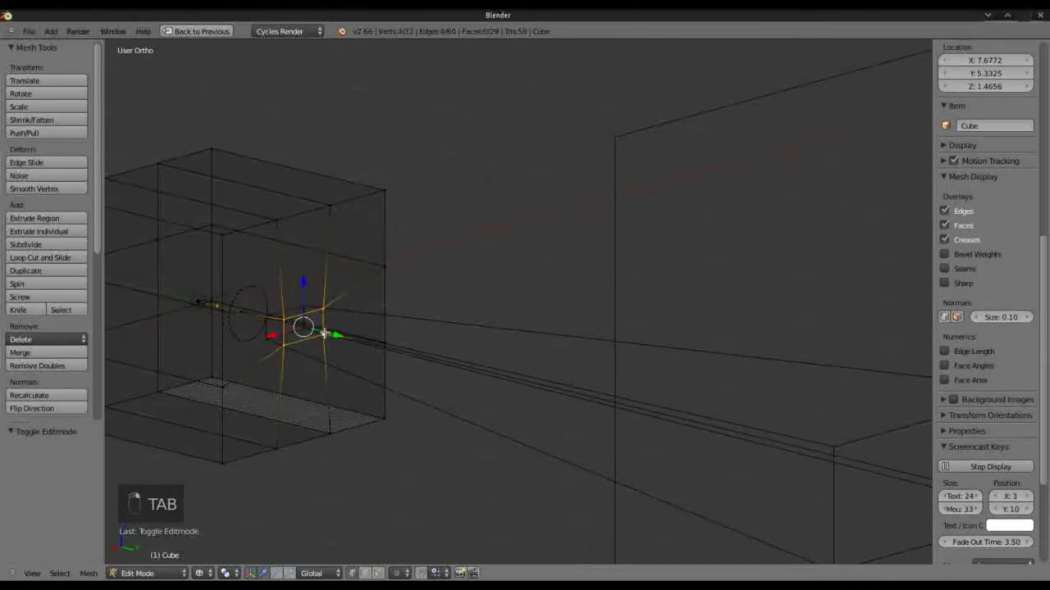
pyautogui.press('s')
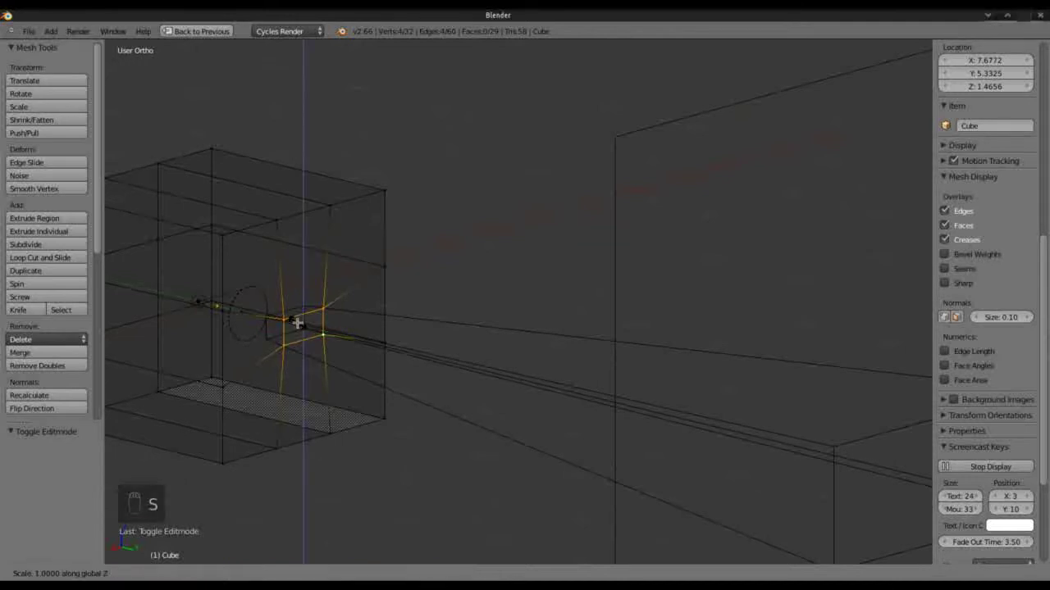
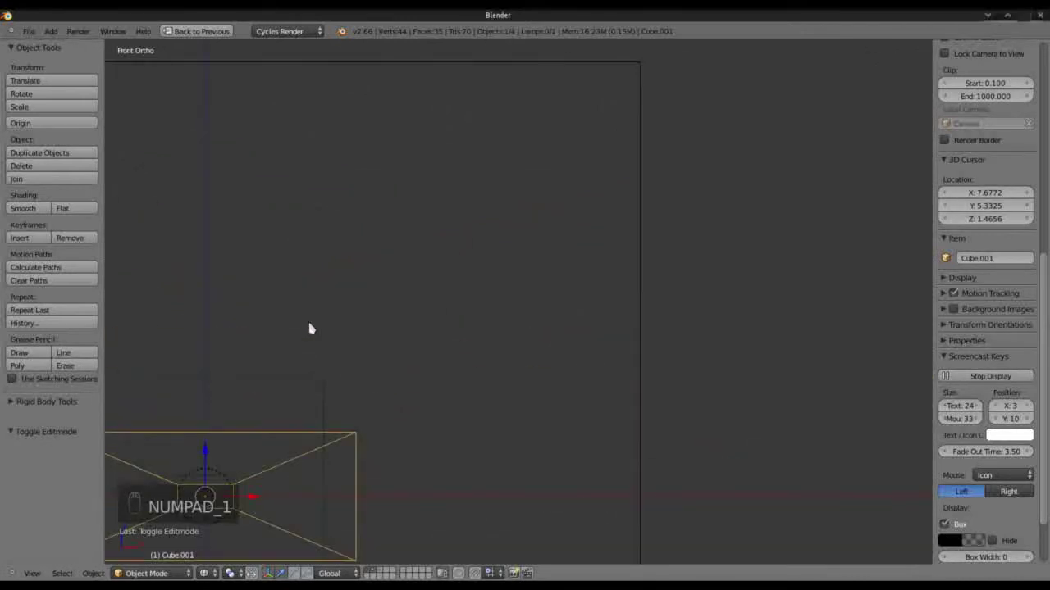
pyautogui.press('ctrl+KP_1')
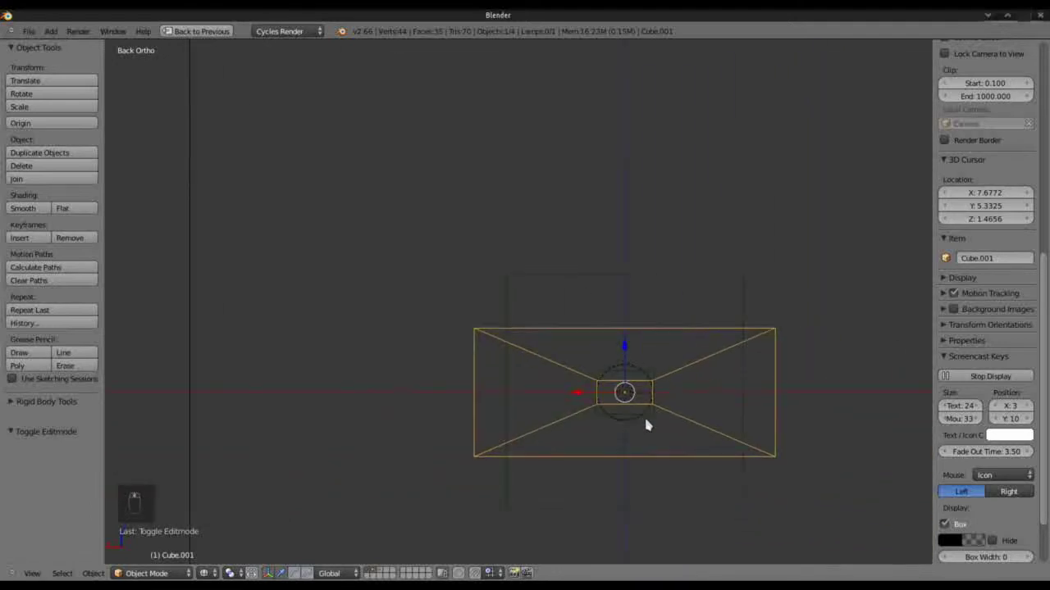
pyautogui.press('Tab')
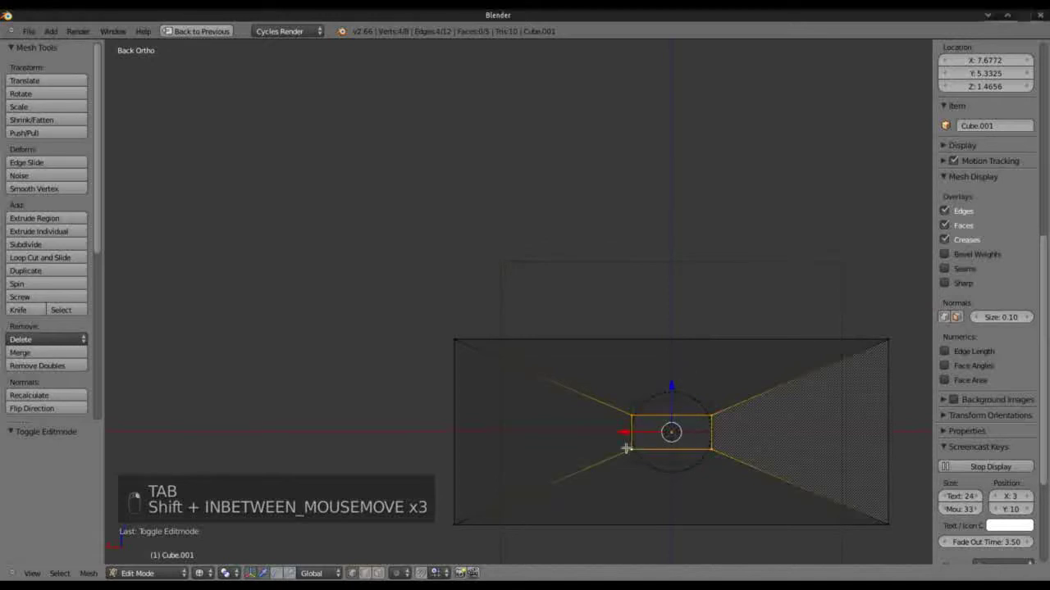
pyautogui.press('s')
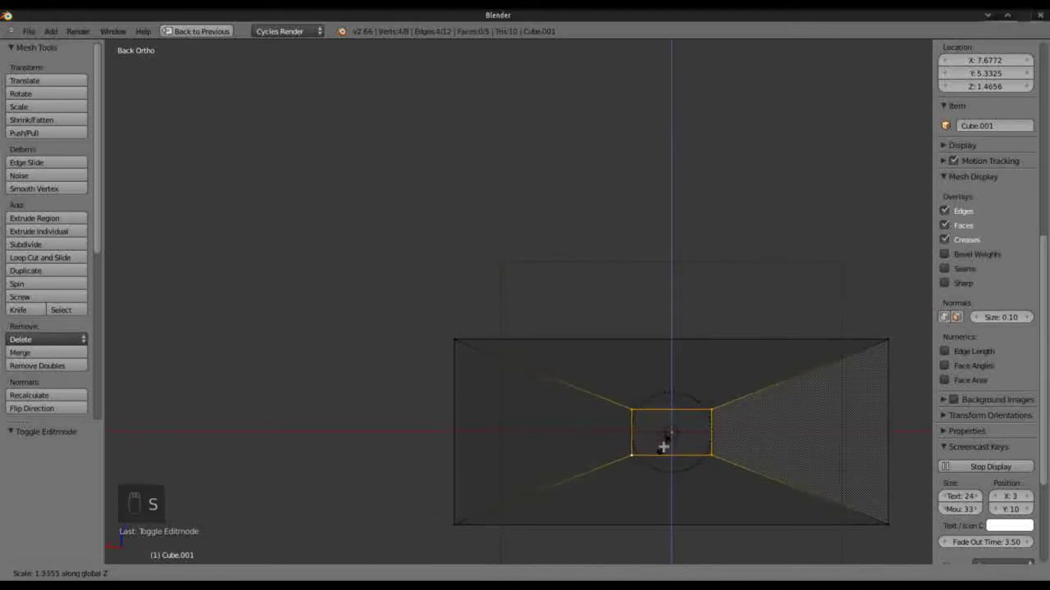
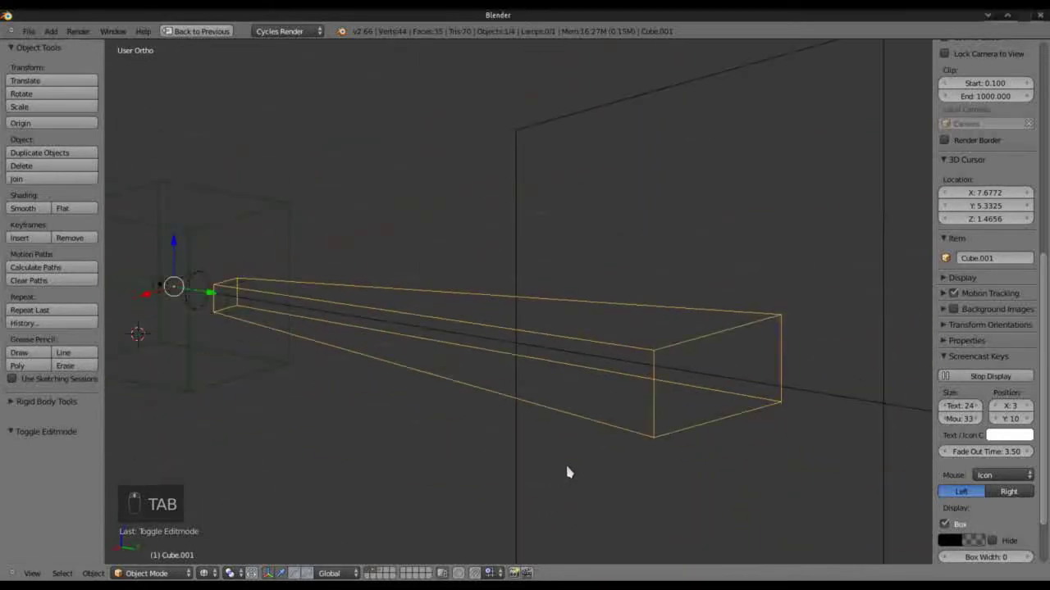
pyautogui.press('KP_0')
# Adjust the beam's end face, then raise the spot lamp's emission strength to 3300 for a bright white rectangle.
pyautogui.press('ctrl+Up')
pyautogui.press('Tab')
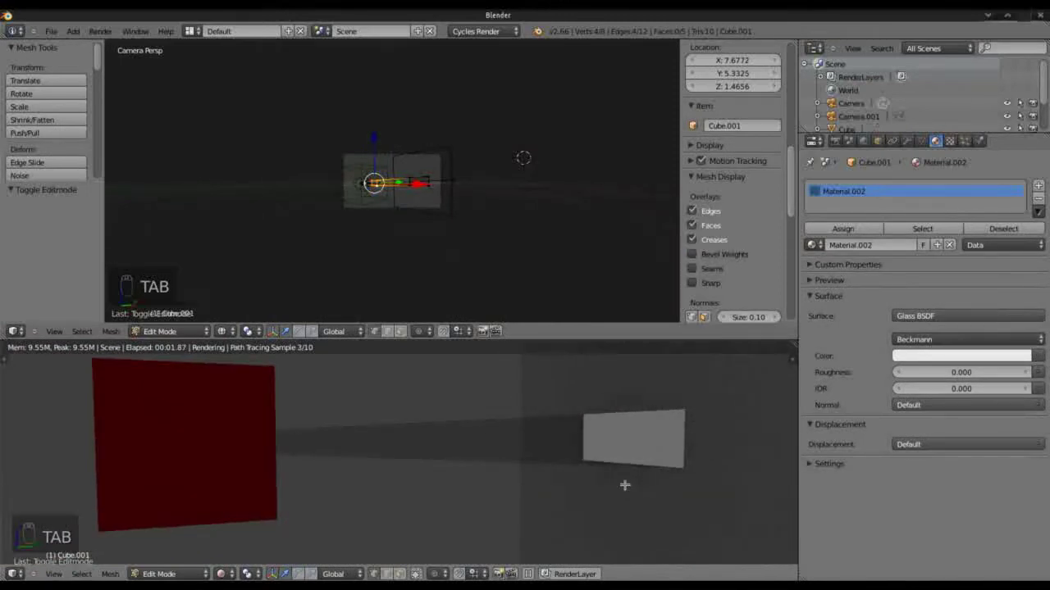
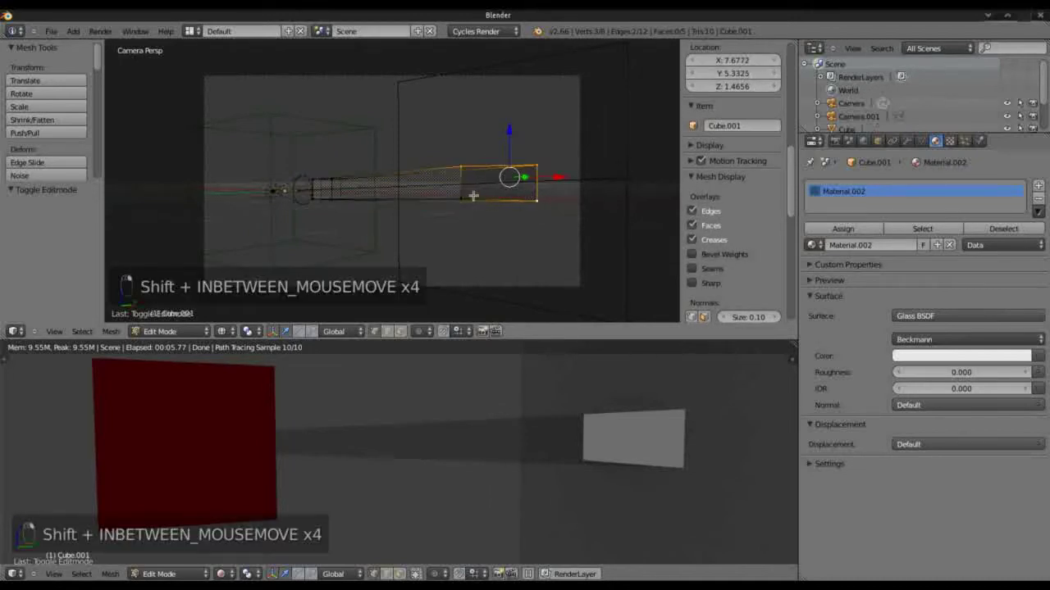
pyautogui.press('shift+s')
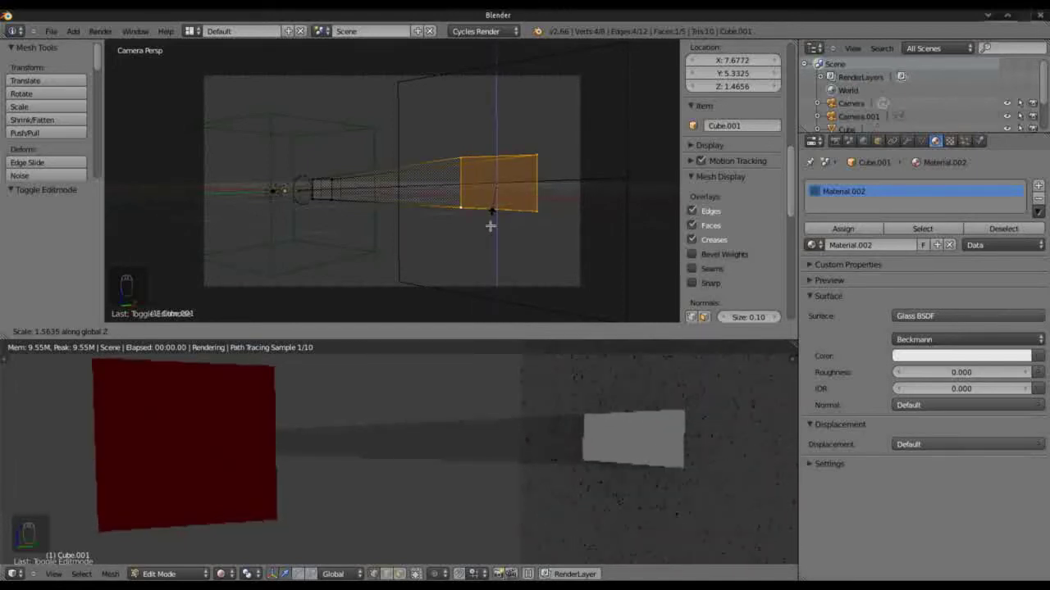
pyautogui.click(1032, 352)
pyautogui.press('Tab')
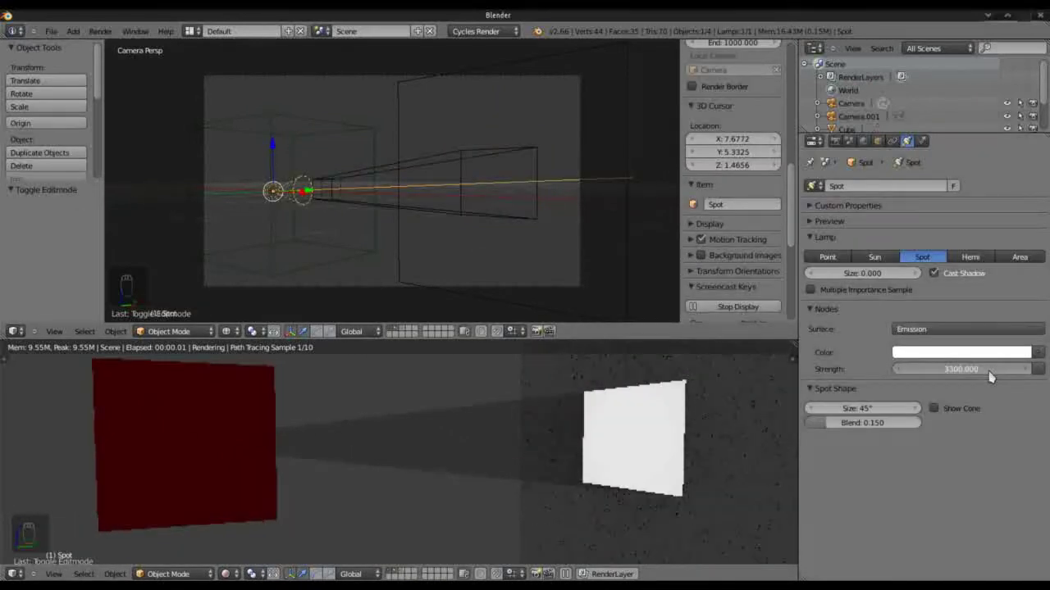